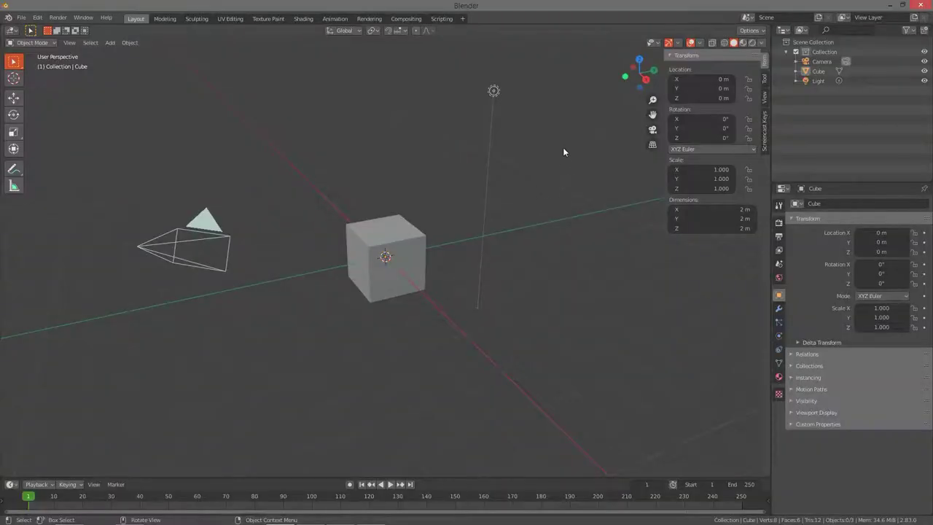
# Delete the default cube and import logo latihan.svg as curve objects.
pyautogui.middleClick(433, 267)
pyautogui.middleClick(441, 253)
pyautogui.middleClick(446, 226)
pyautogui.middleClick(429, 247)
pyautogui.click(411, 267)
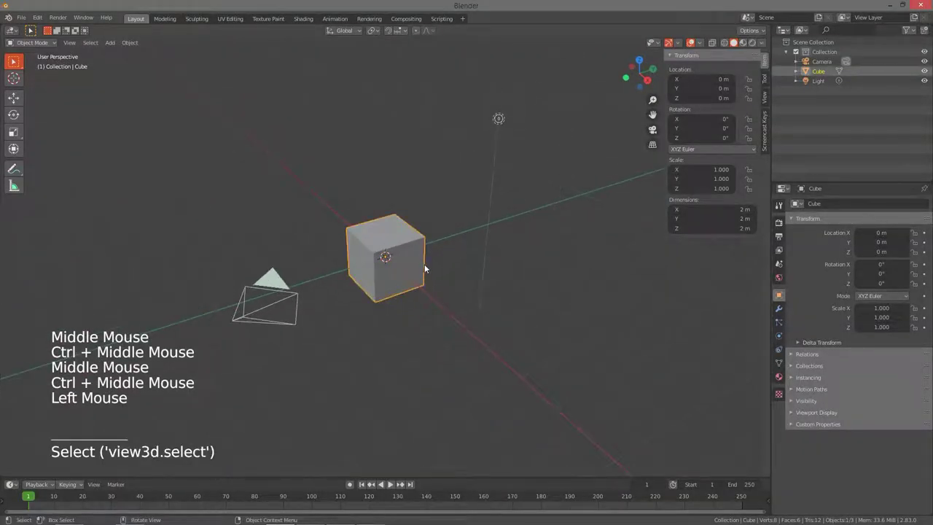
pyautogui.press('x')
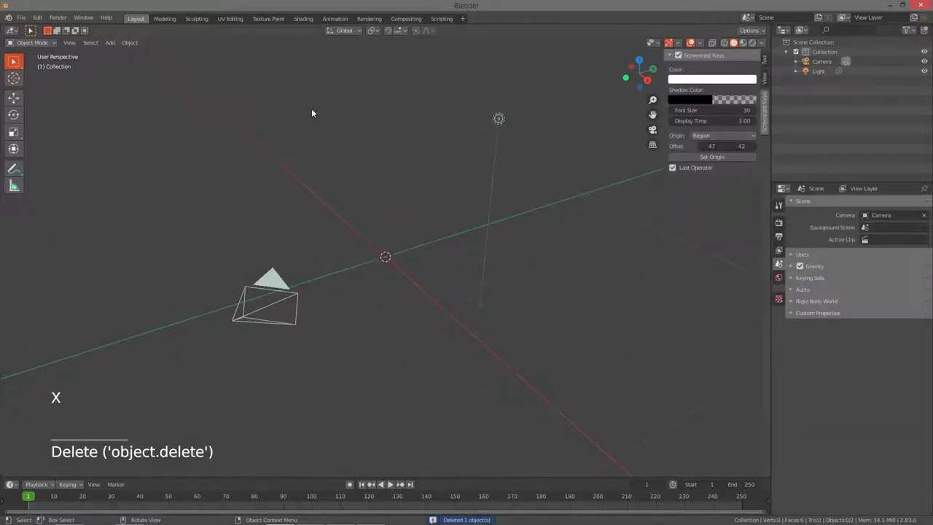
pyautogui.click(27, 25)
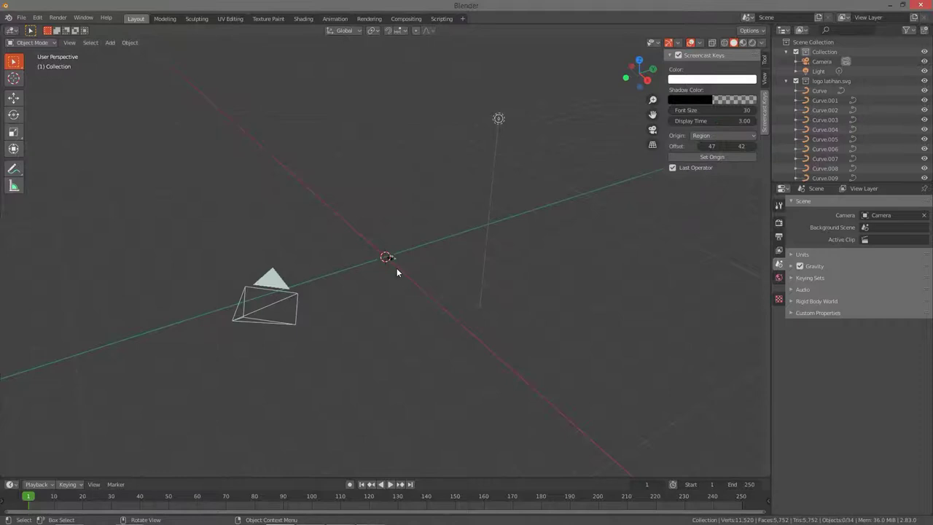
# Zoom the viewport in on the tiny imported Fresh logo sheet.
pyautogui.middleClick(404, 260)
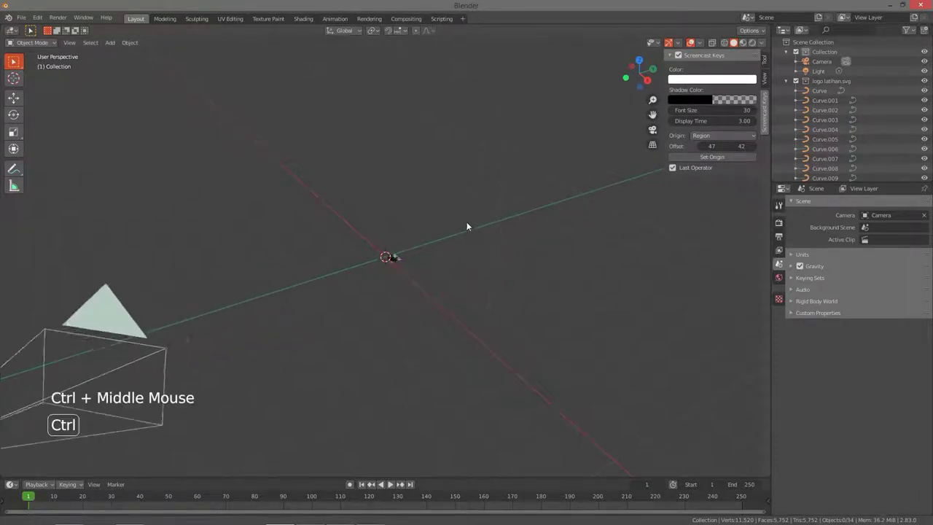
pyautogui.middleClick(435, 234)
pyautogui.middleClick(460, 228)
pyautogui.middleClick(468, 227)
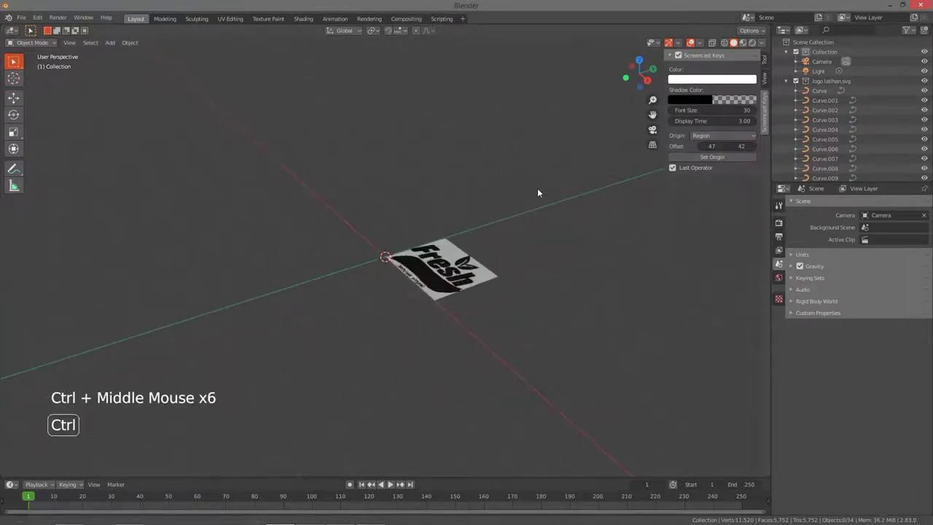
pyautogui.middleClick(511, 204)
pyautogui.middleClick(529, 186)
pyautogui.middleClick(519, 215)
pyautogui.middleClick(416, 254)
pyautogui.middleClick(442, 264)
pyautogui.middleClick(486, 218)
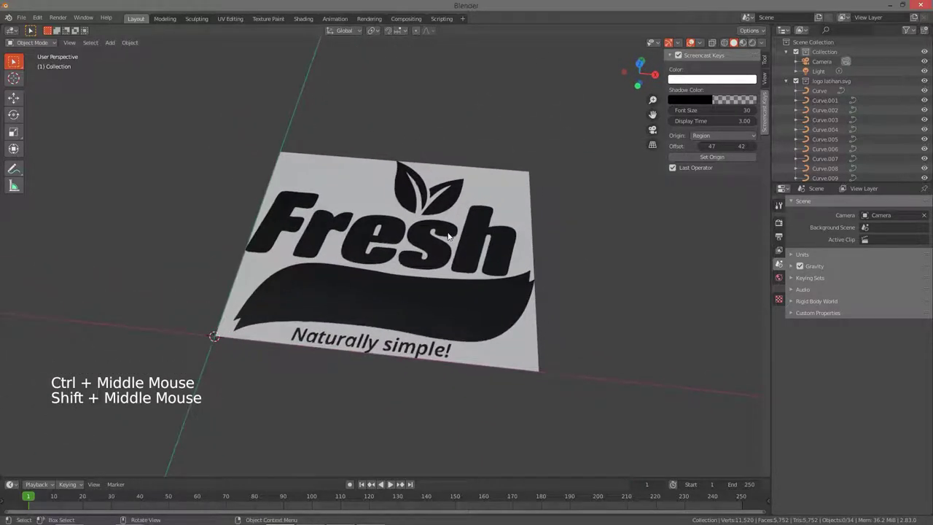
pyautogui.middleClick(446, 248)
pyautogui.middleClick(457, 249)
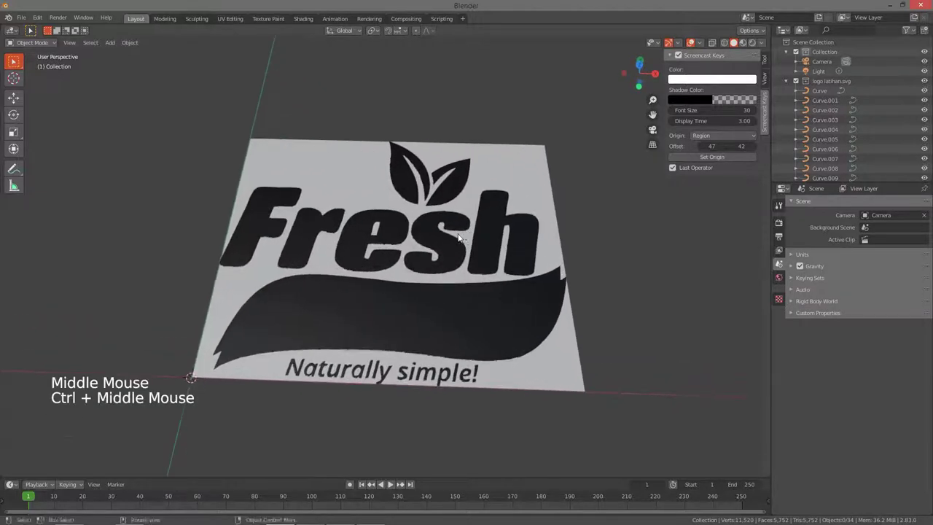
pyautogui.middleClick(461, 245)
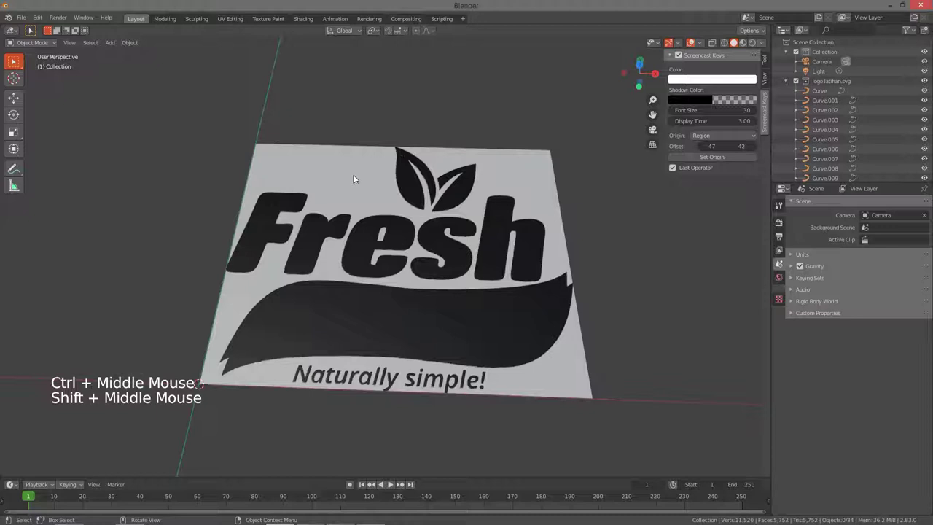
# Delete the white background panel behind the Fresh logo.
pyautogui.click(350, 174)
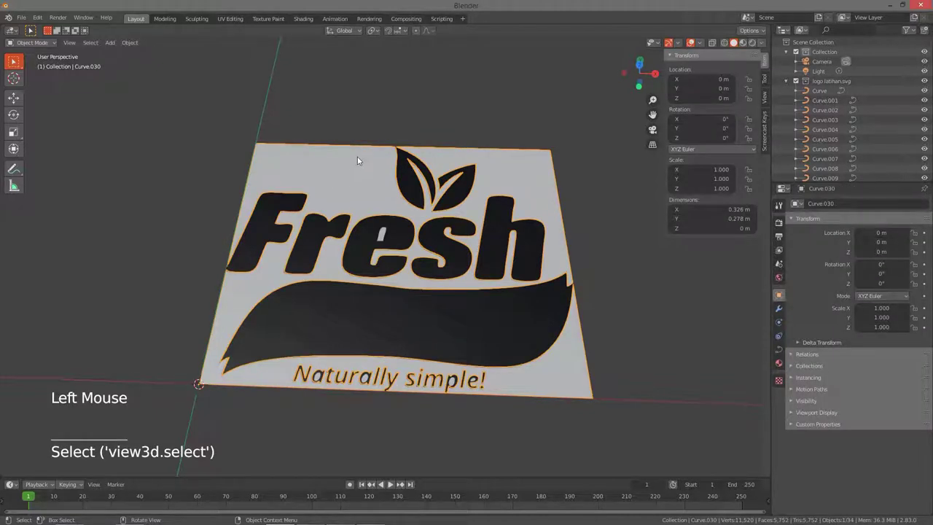
pyautogui.press('Delete')
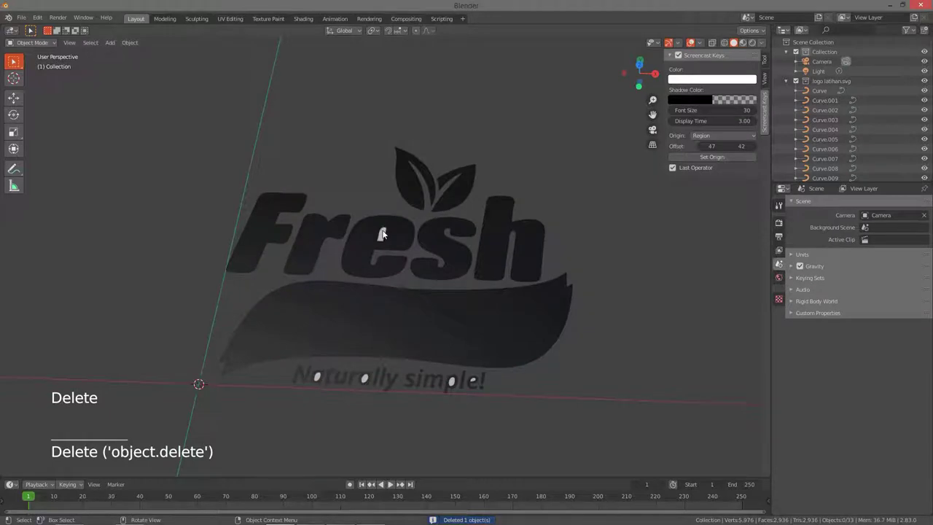
pyautogui.click(390, 238)
pyautogui.press('Delete')
pyautogui.click(384, 238)
# Select the small white pieces inside the tagline letters and delete them.
pyautogui.middleClick(360, 253)
pyautogui.middleClick(372, 264)
pyautogui.middleClick(400, 235)
pyautogui.click(365, 314)
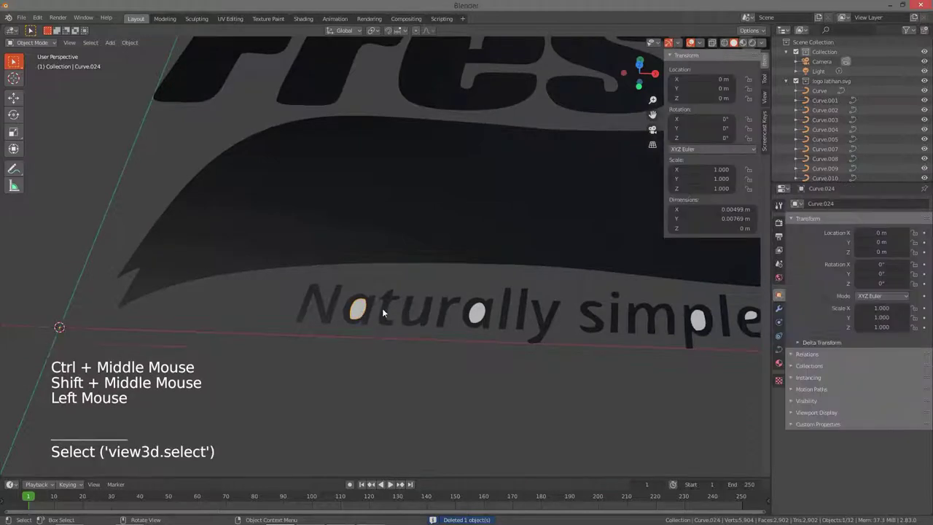
pyautogui.click(485, 317)
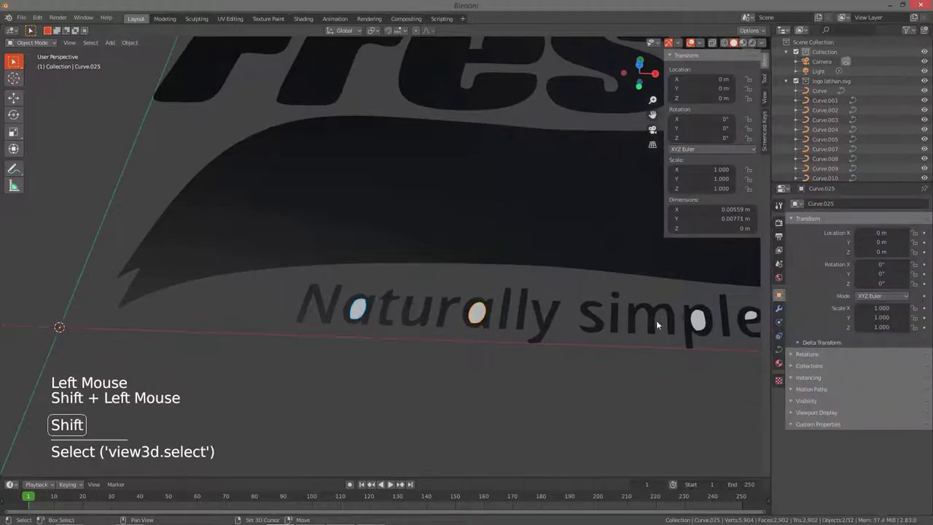
pyautogui.click(700, 324)
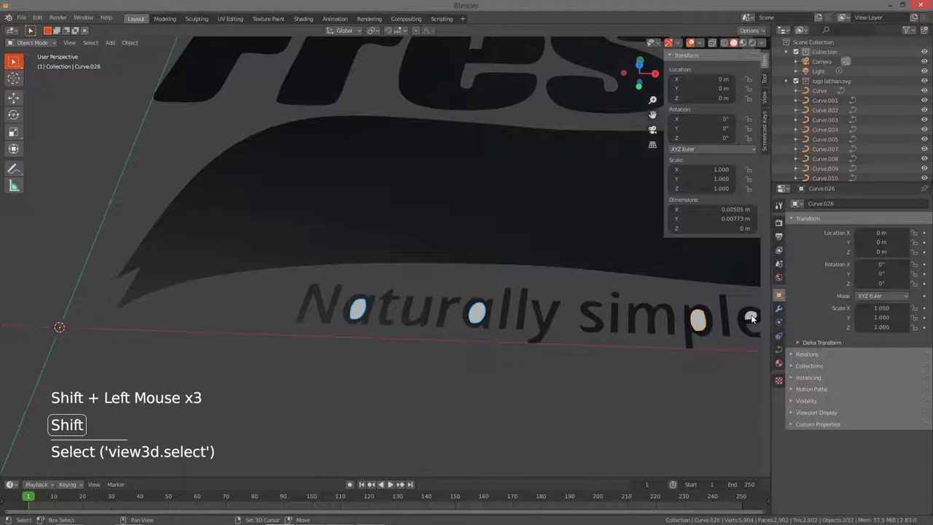
pyautogui.middleClick(550, 264)
pyautogui.middleClick(521, 267)
pyautogui.middleClick(489, 299)
pyautogui.middleClick(489, 301)
pyautogui.press('Delete')
# Zoom back out to frame the whole cleaned logo.
pyautogui.middleClick(482, 269)
pyautogui.middleClick(459, 298)
pyautogui.middleClick(456, 286)
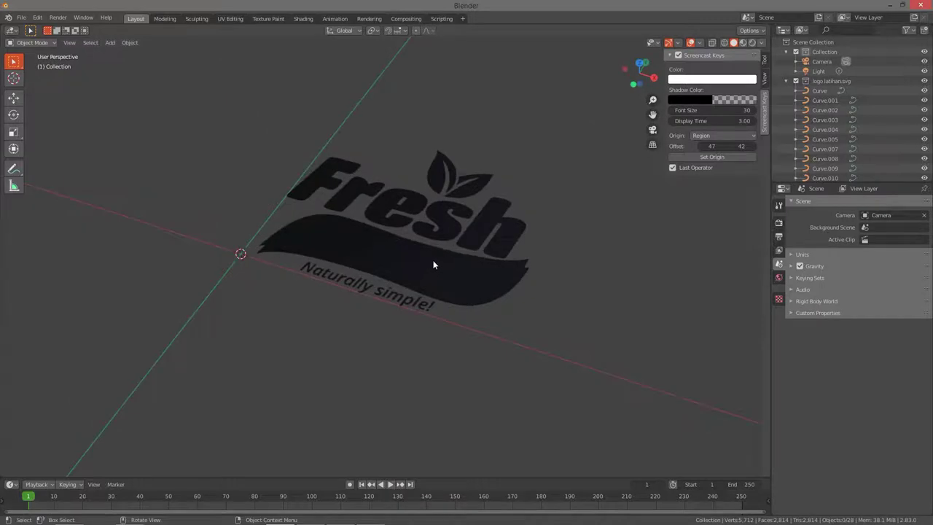
pyautogui.middleClick(430, 250)
pyautogui.middleClick(441, 229)
pyautogui.middleClick(435, 246)
pyautogui.middleClick(442, 261)
pyautogui.middleClick(440, 275)
pyautogui.middleClick(446, 251)
pyautogui.middleClick(436, 257)
pyautogui.middleClick(426, 274)
pyautogui.middleClick(425, 279)
pyautogui.middleClick(427, 274)
# Select every remaining logo curve and join them into one object with Ctrl+J.
pyautogui.press('b')
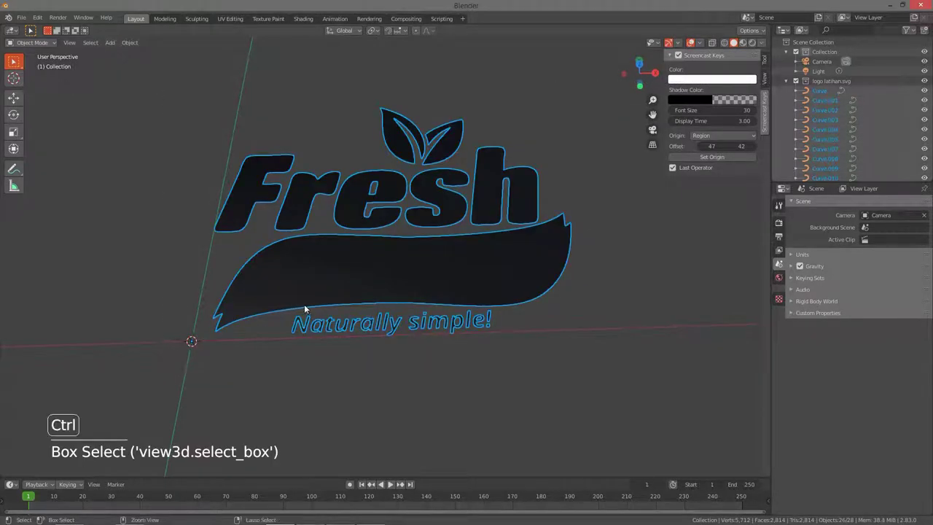
pyautogui.press('ctrl+j')
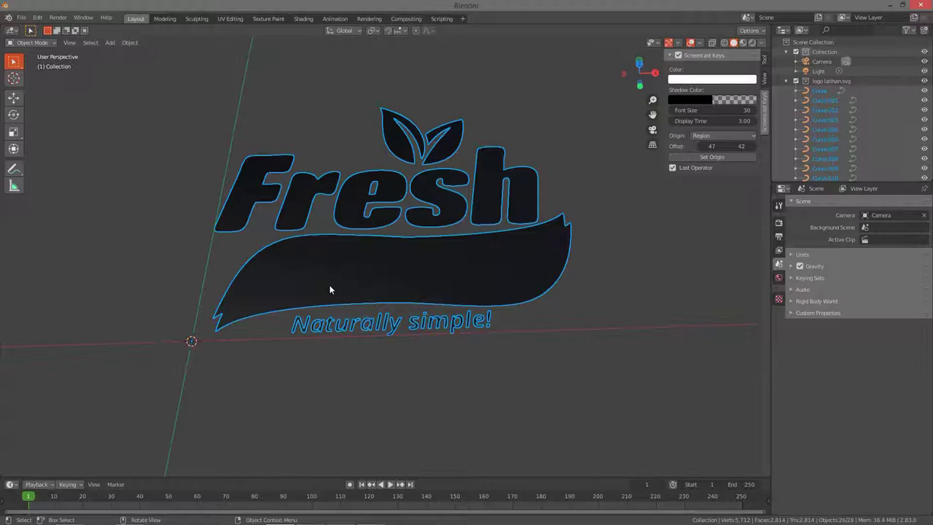
pyautogui.press('shift+space')
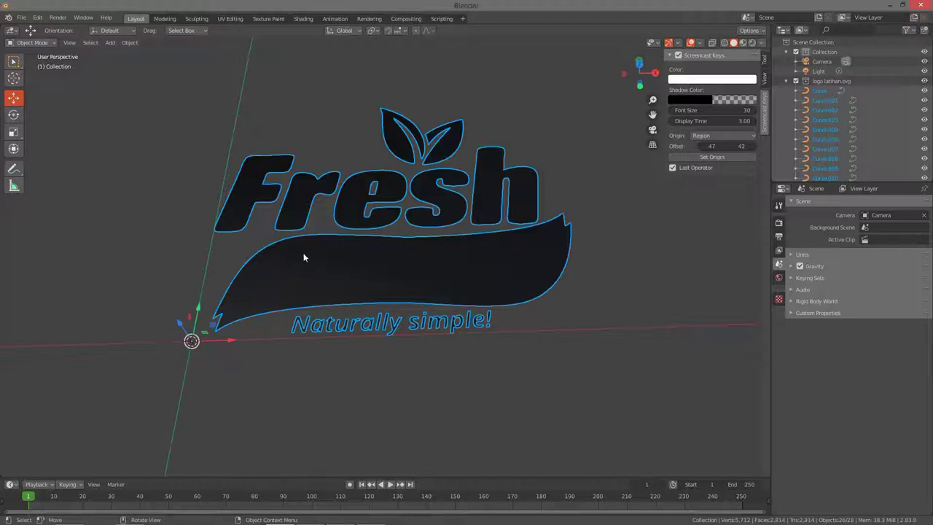
pyautogui.rightClick(301, 262)
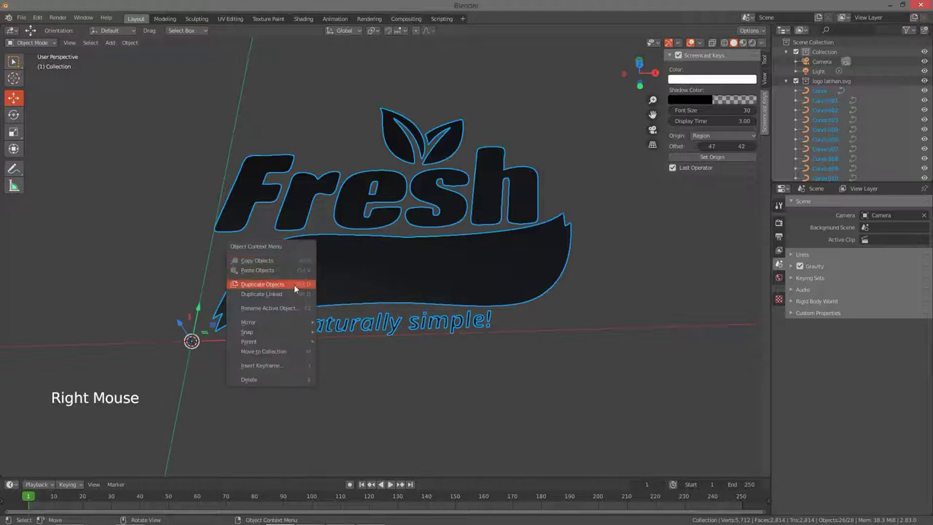
pyautogui.click(357, 265)
pyautogui.rightClick(355, 260)
pyautogui.click(460, 197)
pyautogui.click(500, 166)
pyautogui.click(594, 103)
pyautogui.press('b')
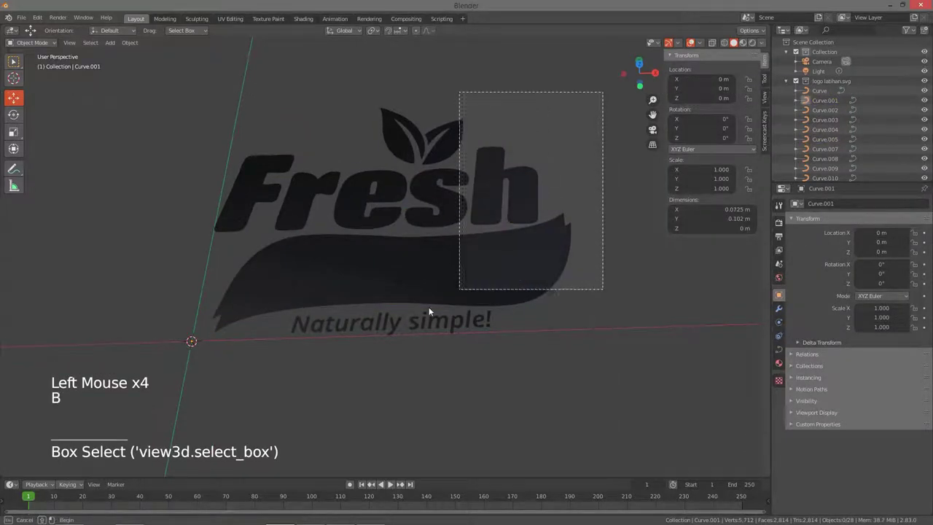
pyautogui.press('ctrl+j')
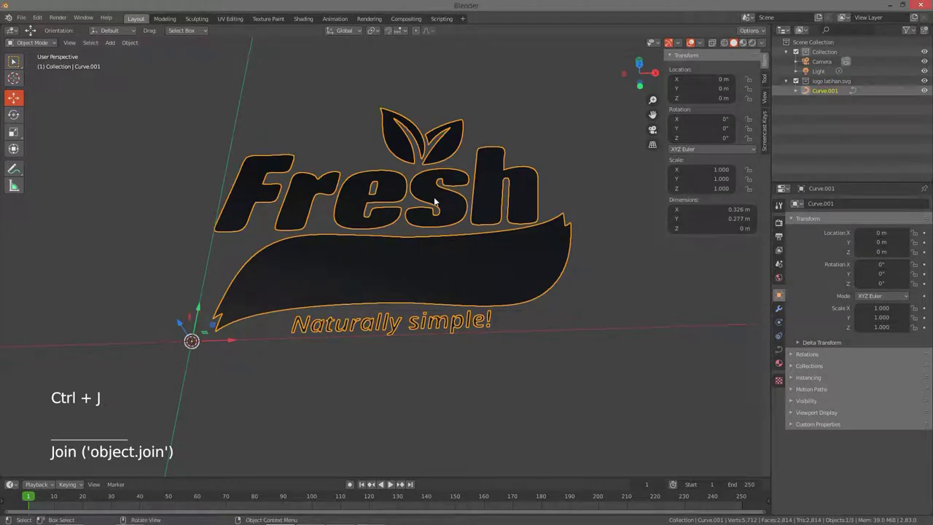
# Set the joined logo's origin to its geometry centre.
pyautogui.rightClick(440, 200)
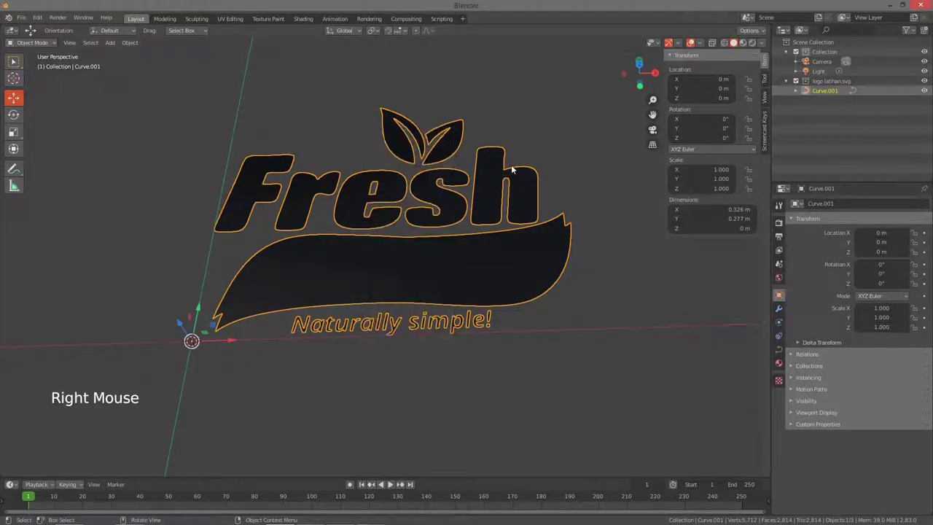
pyautogui.rightClick(496, 169)
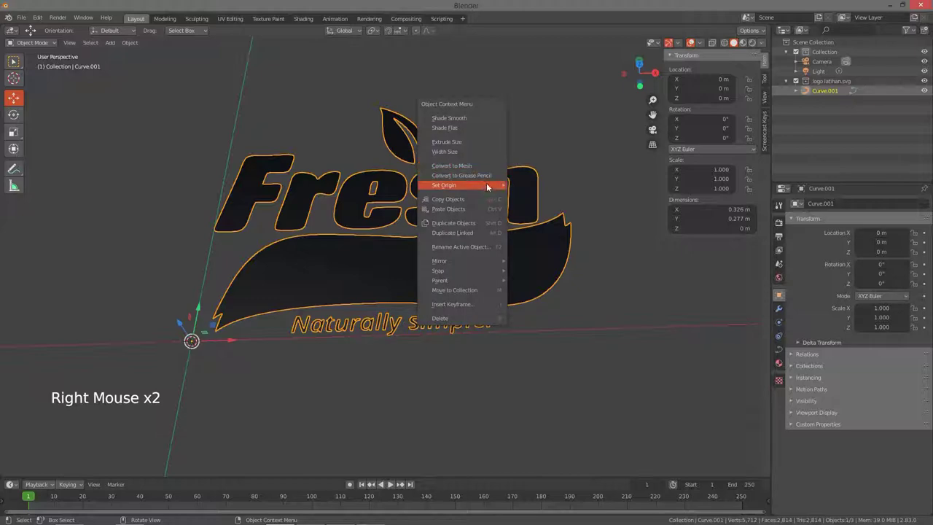
pyautogui.middleClick(431, 199)
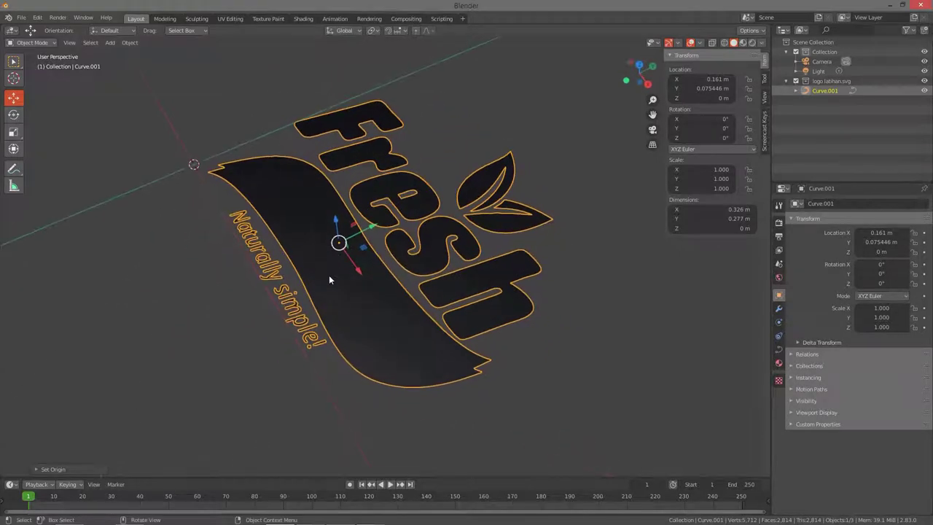
pyautogui.click(331, 289)
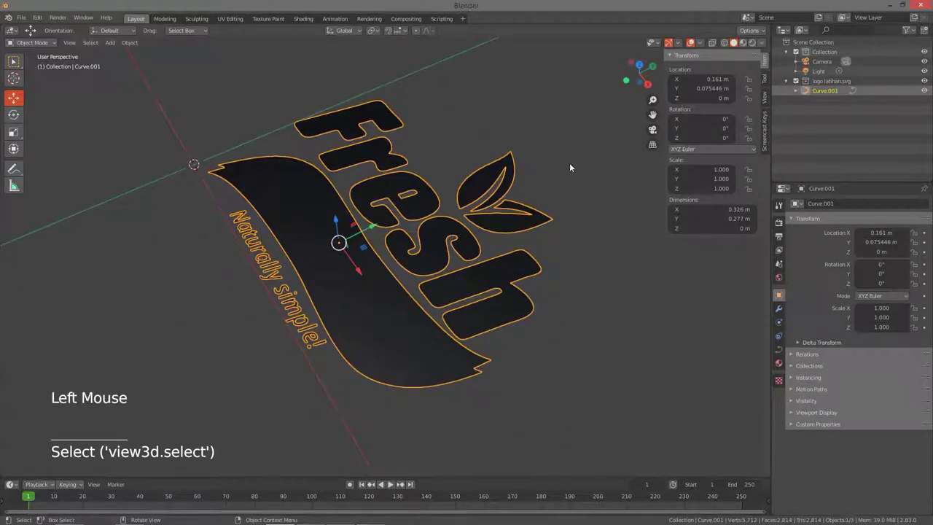
# Orbit around the logo to inspect it.
pyautogui.middleClick(401, 199)
pyautogui.middleClick(448, 210)
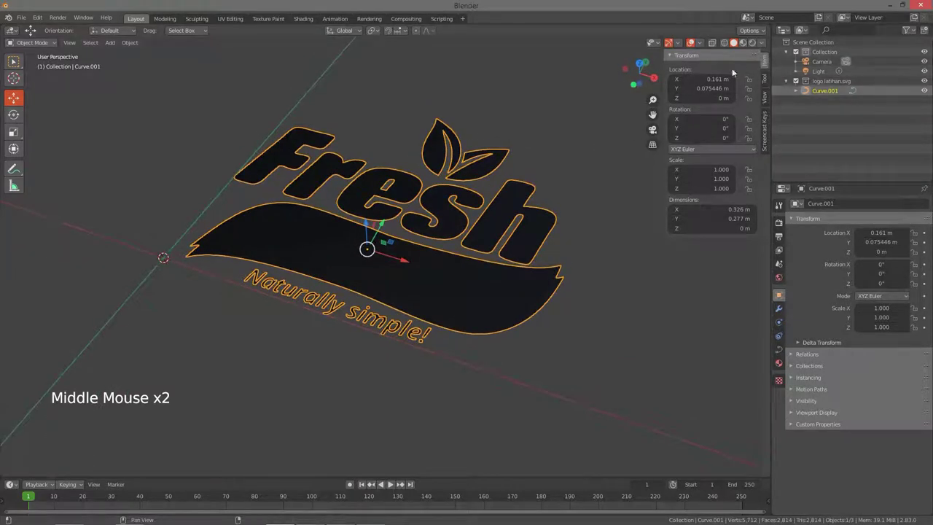
pyautogui.middleClick(396, 231)
pyautogui.middleClick(384, 225)
pyautogui.middleClick(364, 246)
pyautogui.middleClick(399, 216)
pyautogui.middleClick(412, 232)
pyautogui.middleClick(397, 280)
pyautogui.middleClick(396, 284)
pyautogui.middleClick(399, 267)
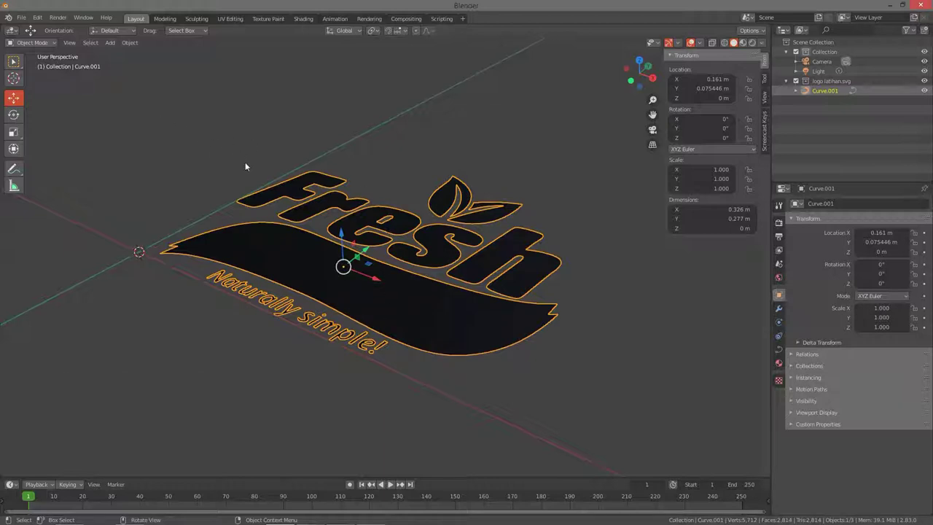
# Select all the curve's points, then convert Curve.001 into a mesh.
pyautogui.press('Tab')
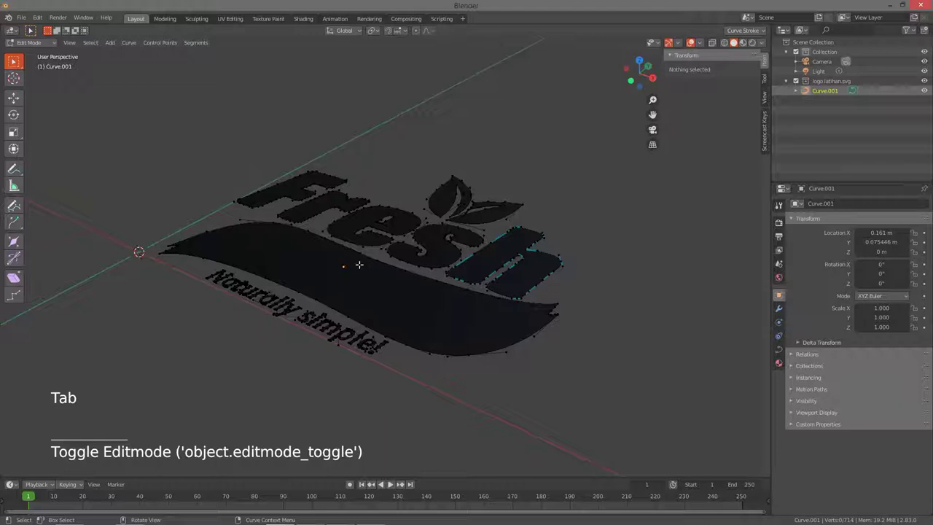
pyautogui.press('a')
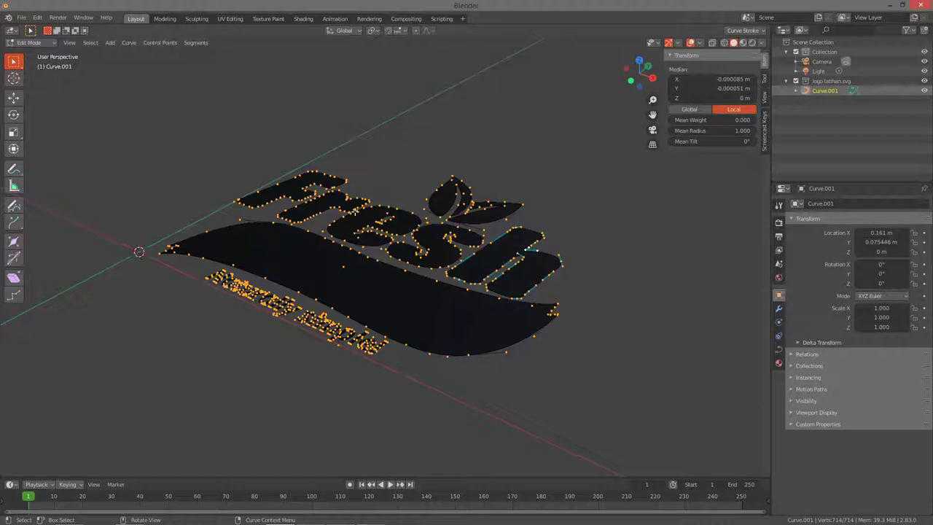
pyautogui.press('Tab')
pyautogui.middleClick(403, 231)
pyautogui.rightClick(412, 221)
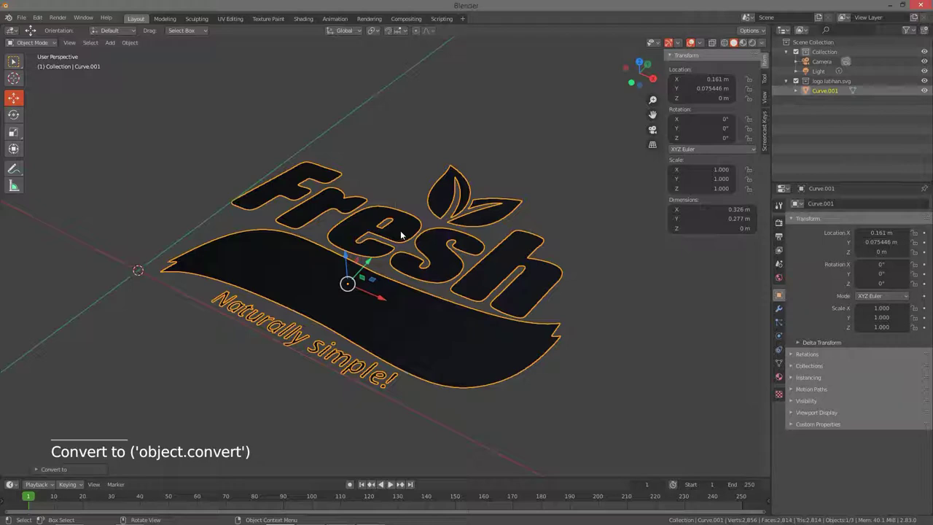
# Face the logo and select all its mesh vertices for a Limited Dissolve cleanup.
pyautogui.middleClick(439, 232)
pyautogui.middleClick(427, 261)
pyautogui.middleClick(419, 295)
pyautogui.middleClick(401, 369)
pyautogui.middleClick(424, 347)
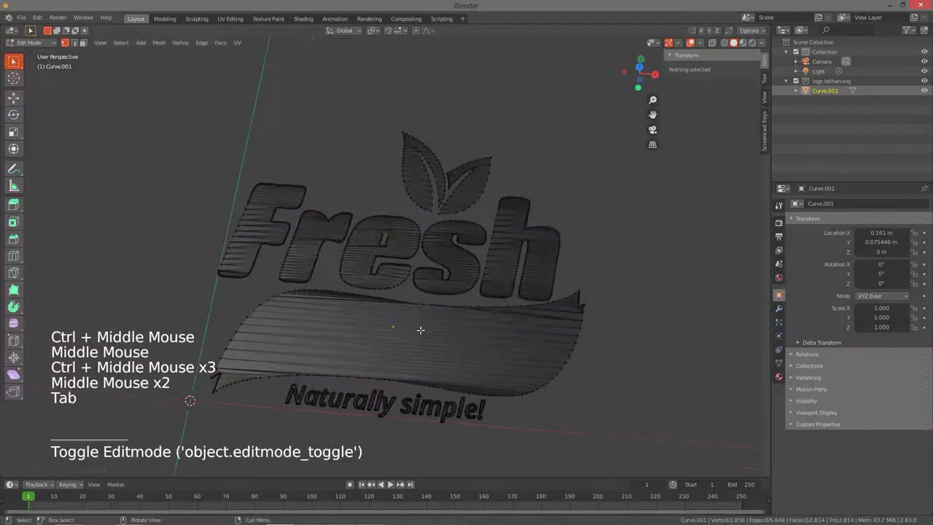
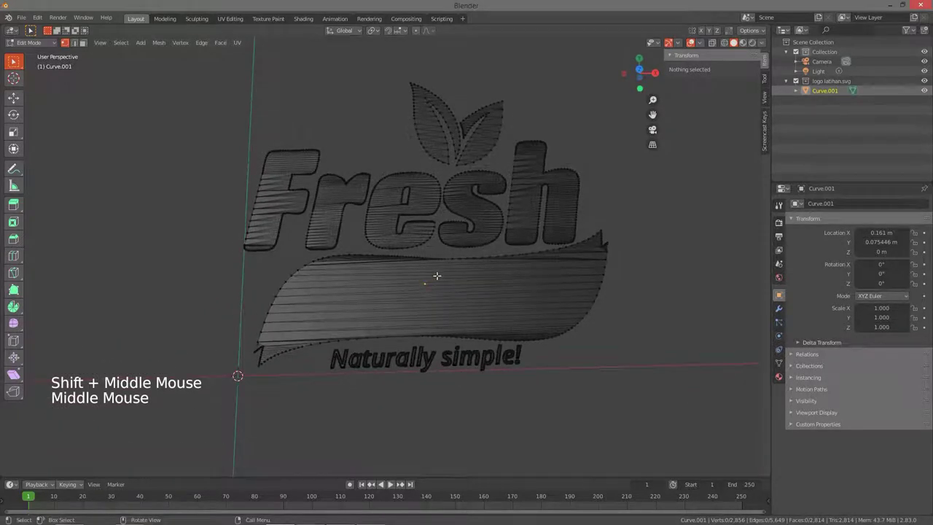
pyautogui.press('a')
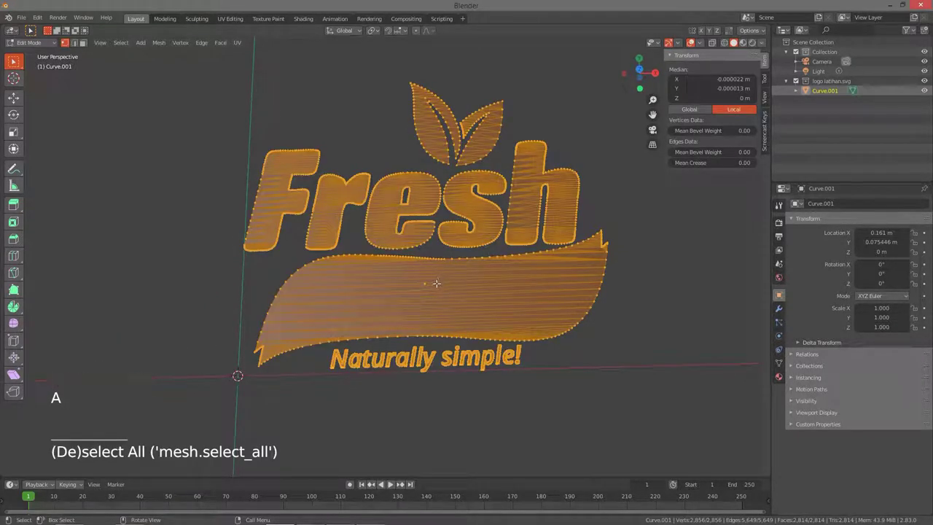
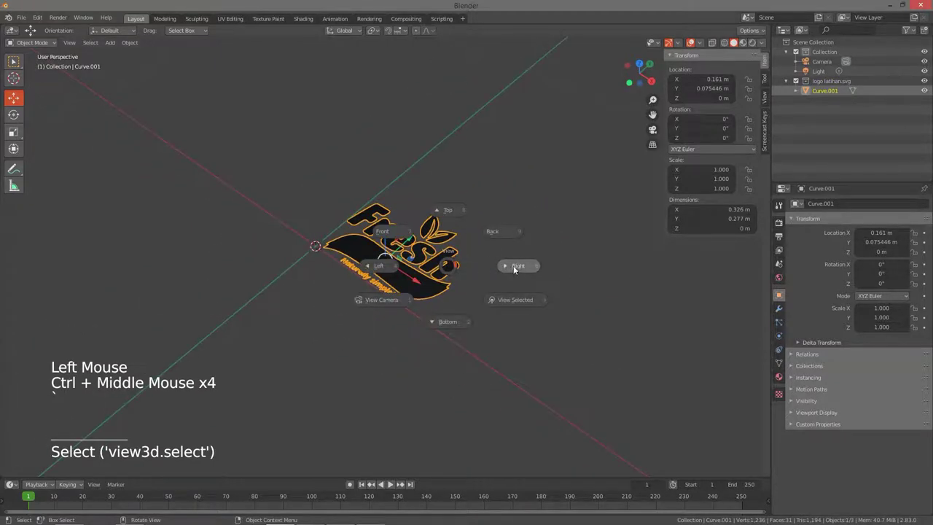
# Rotate the logo 90 degrees on X to stand upright, then lift and centre it.
pyautogui.press('r')
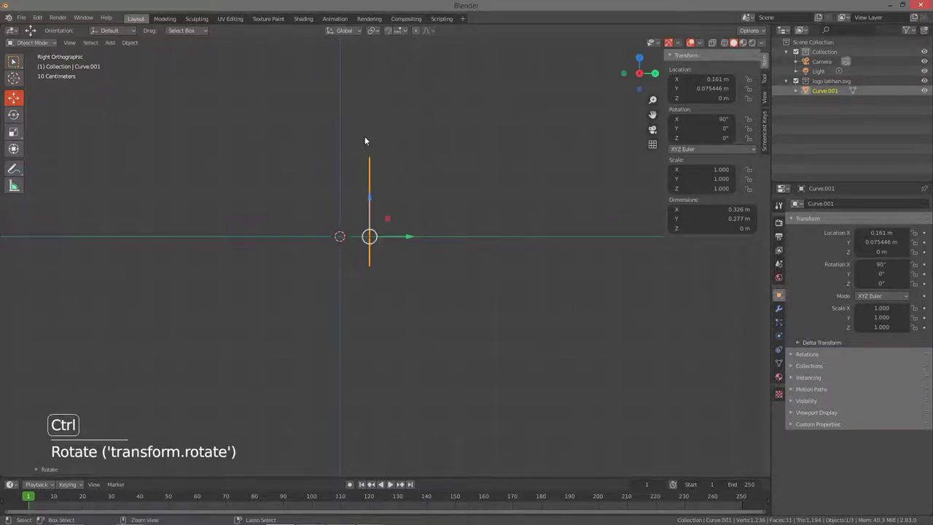
pyautogui.middleClick(390, 162)
pyautogui.middleClick(428, 213)
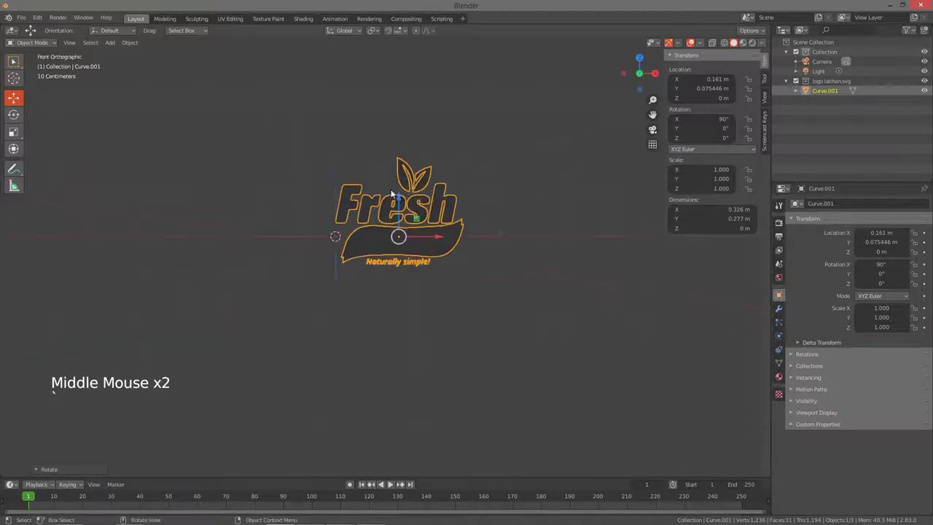
pyautogui.click(401, 196)
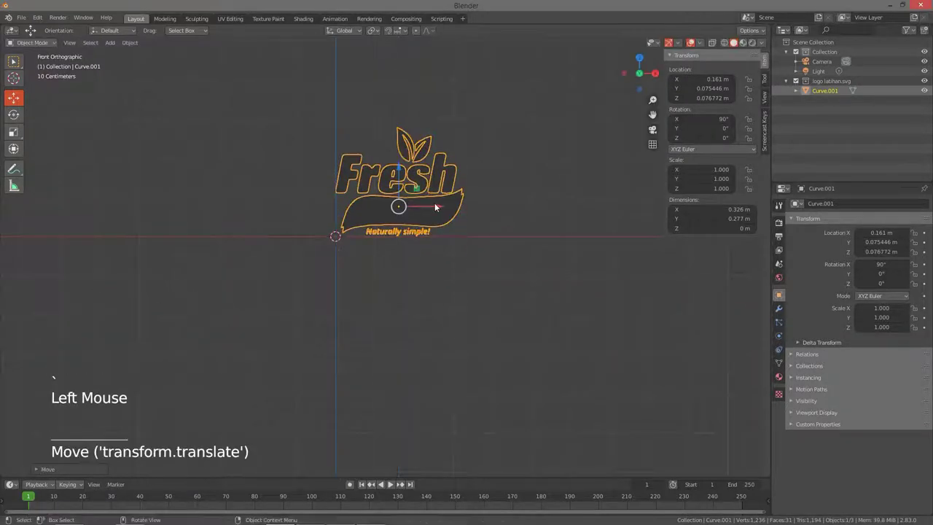
pyautogui.click(435, 207)
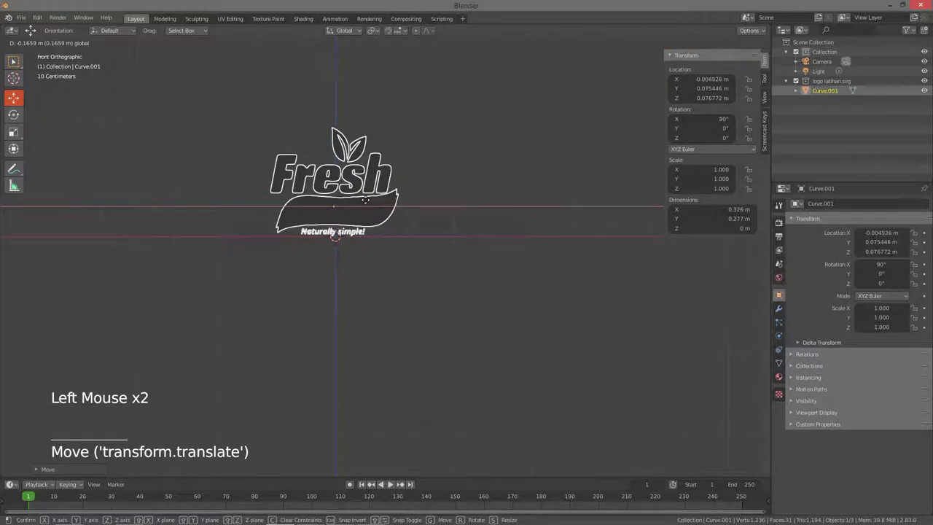
# Orbit around the repositioned logo to check its placement.
pyautogui.middleClick(354, 225)
pyautogui.middleClick(369, 171)
pyautogui.middleClick(385, 282)
pyautogui.middleClick(355, 274)
pyautogui.middleClick(347, 295)
pyautogui.middleClick(371, 306)
pyautogui.middleClick(373, 287)
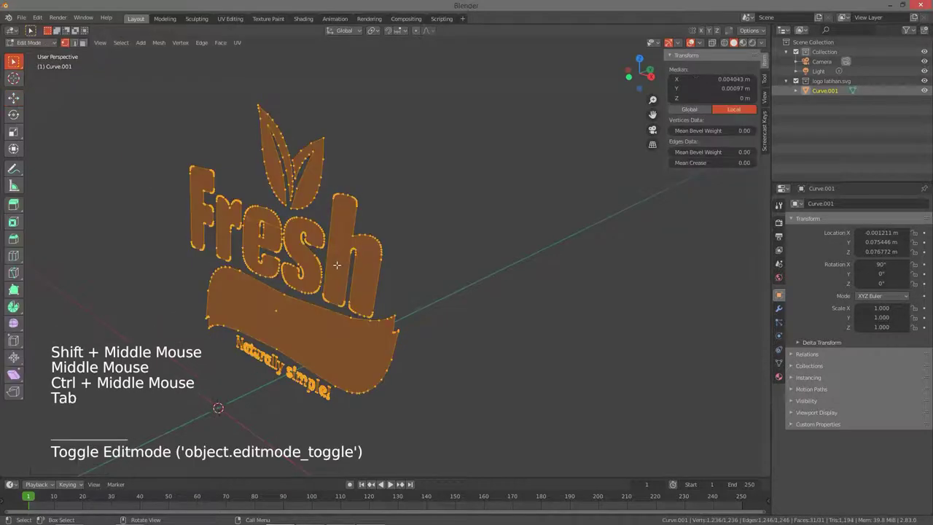
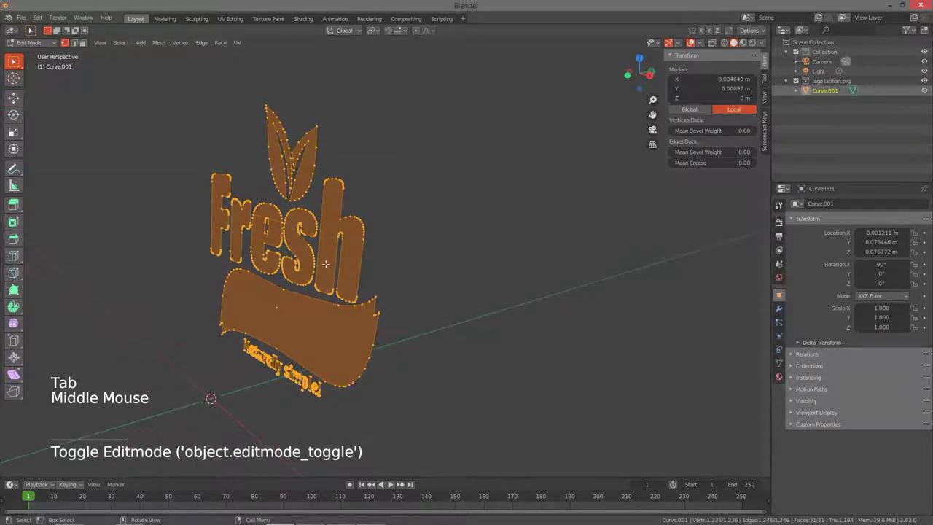
# Extrude the logo faces a small distance for thickness and return to Object Mode.
pyautogui.press('e')
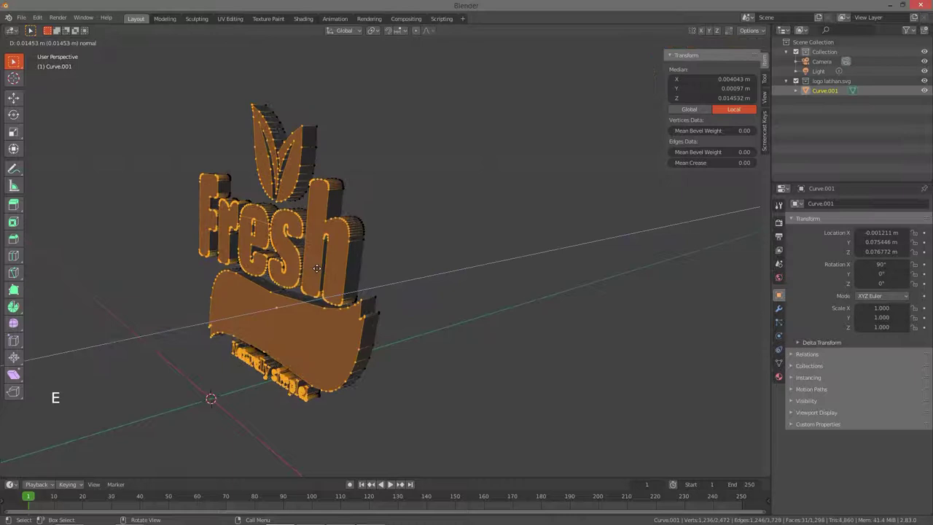
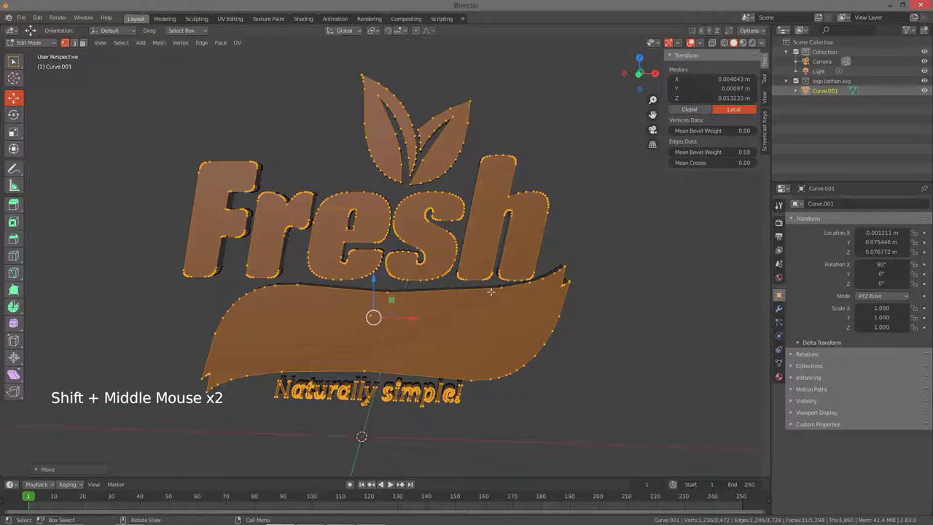
pyautogui.press('Tab')
pyautogui.click(785, 382)
pyautogui.press('z')
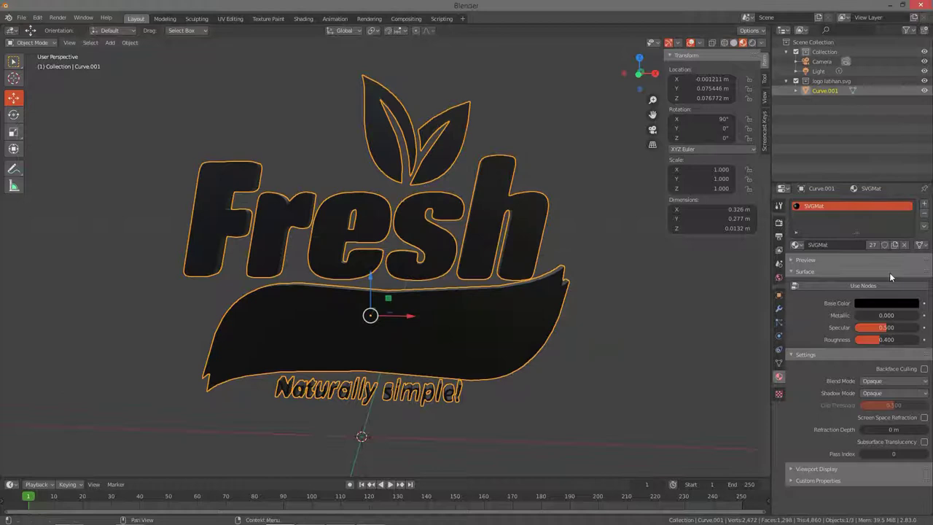
# Swap SVGMat for a new material with logo latihan.jpg as Base Color, projected from the front view.
pyautogui.click(909, 252)
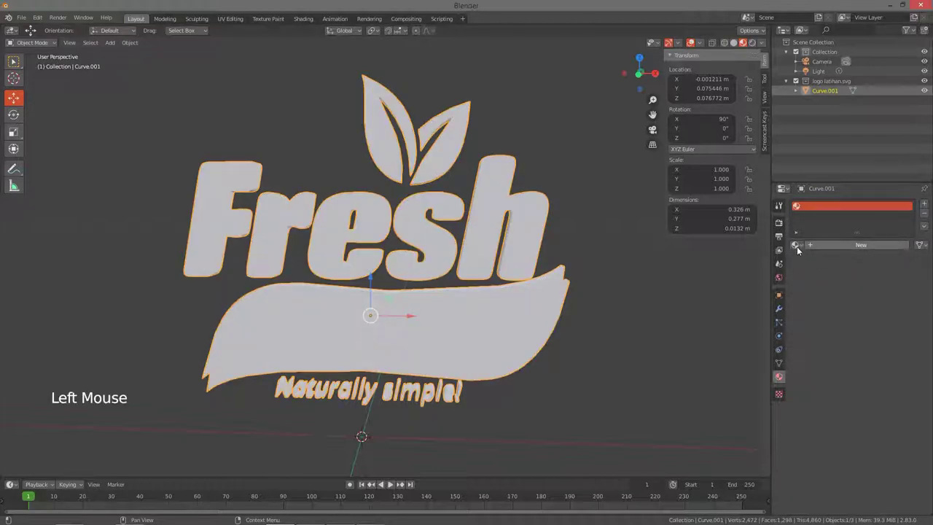
pyautogui.click(845, 249)
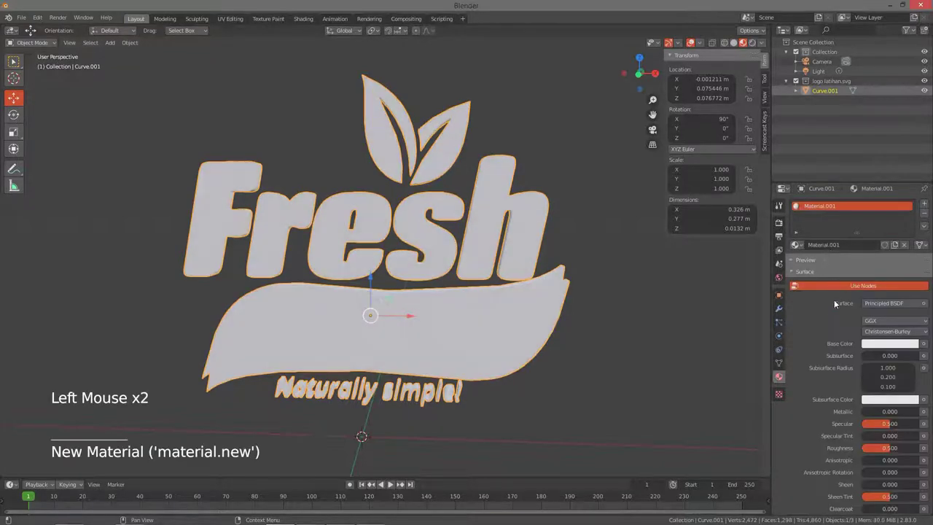
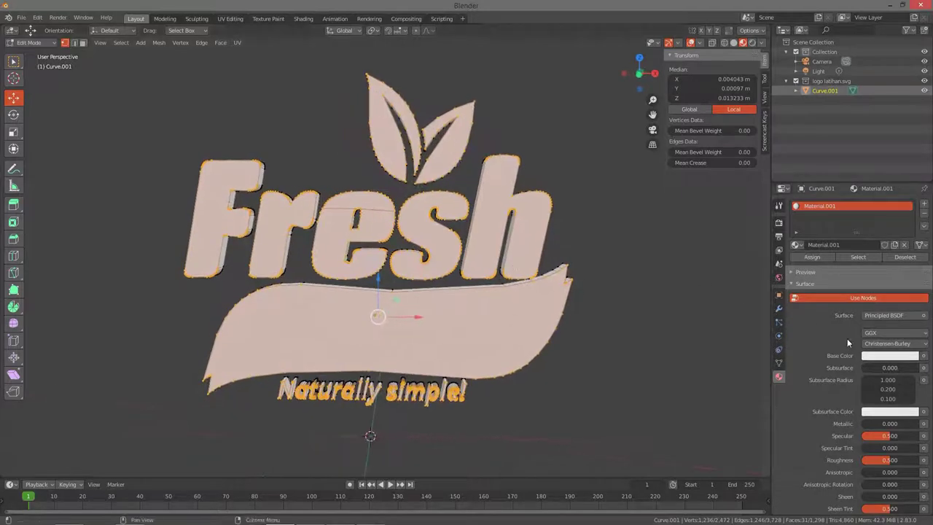
pyautogui.click(927, 361)
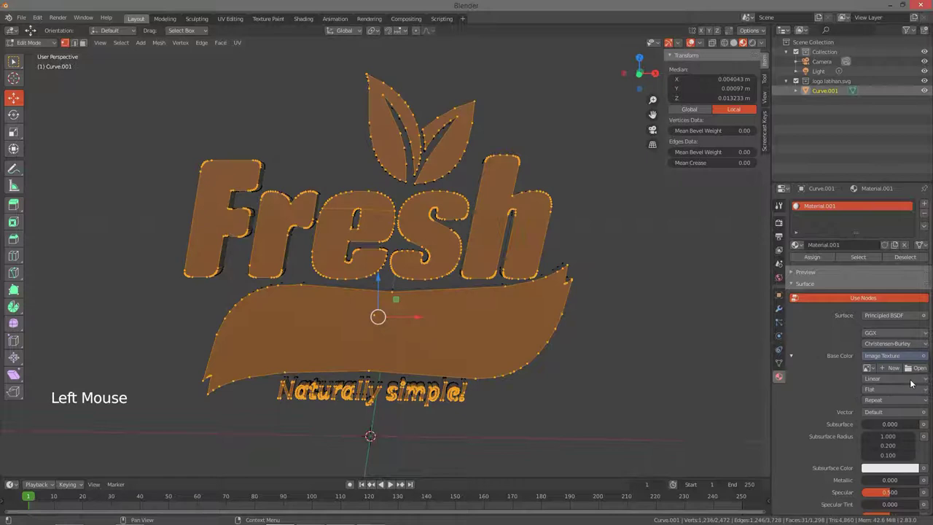
pyautogui.click(919, 374)
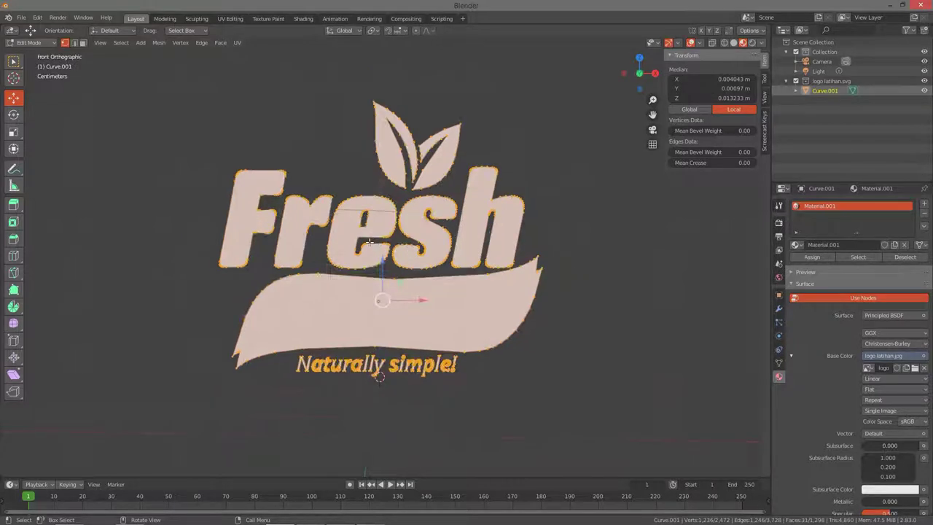
pyautogui.press('u')
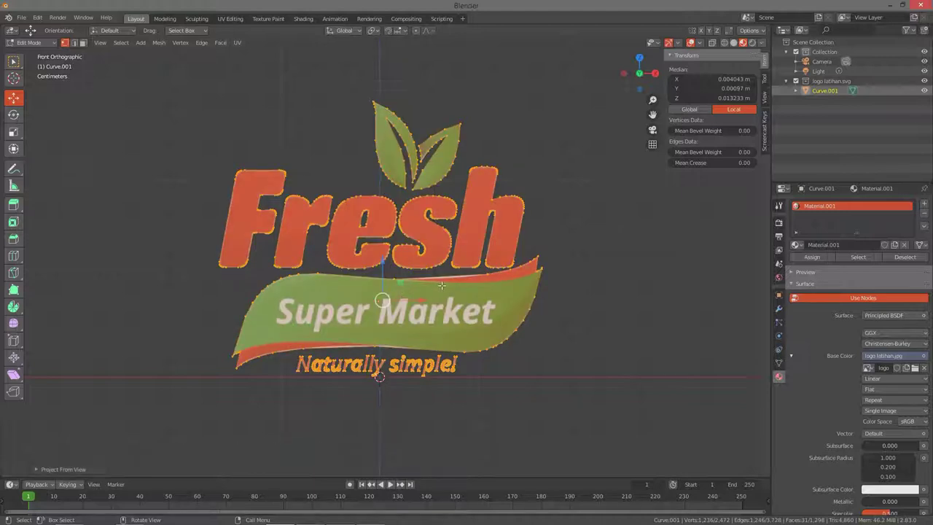
# Place Curve.001 in the main Collection and view it face-on from the front with the whole scene visible.
pyautogui.middleClick(449, 290)
pyautogui.middleClick(423, 317)
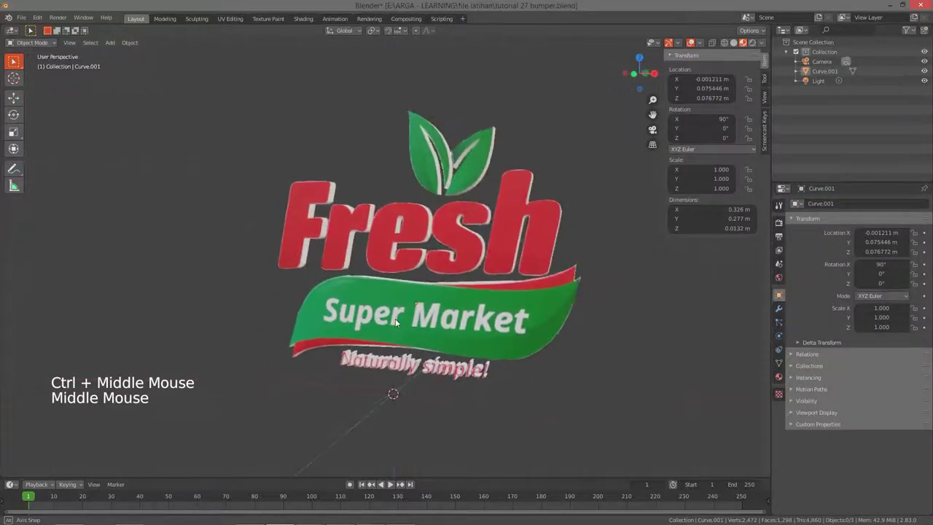
pyautogui.middleClick(388, 316)
pyautogui.middleClick(325, 374)
pyautogui.click(420, 302)
pyautogui.press('`')
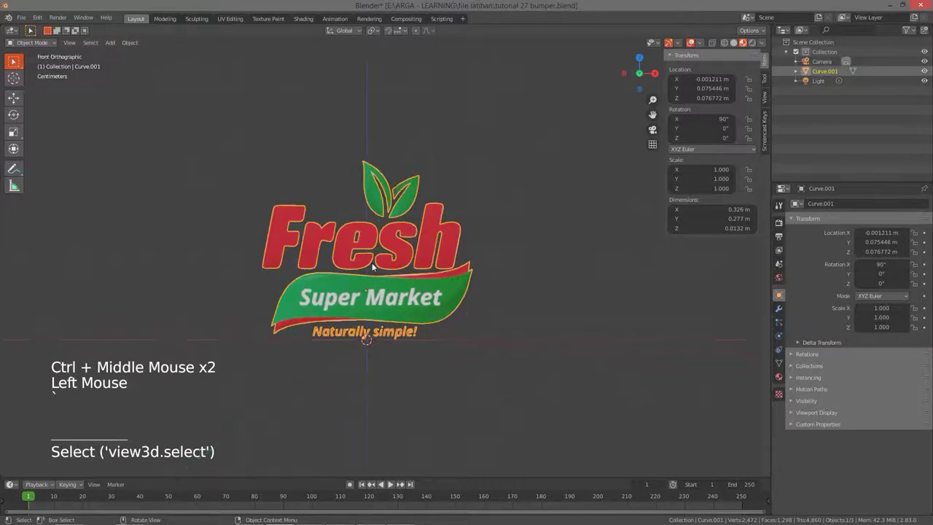
pyautogui.middleClick(351, 304)
pyautogui.middleClick(330, 340)
pyautogui.middleClick(340, 350)
pyautogui.middleClick(330, 371)
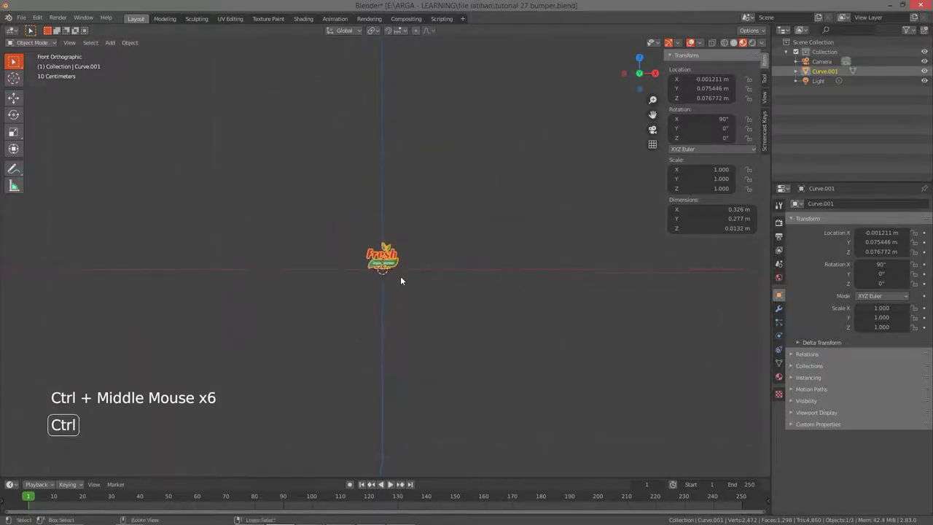
# Scale the Fresh logo up by 4.434 and switch to looking through the scene camera.
pyautogui.press('s')
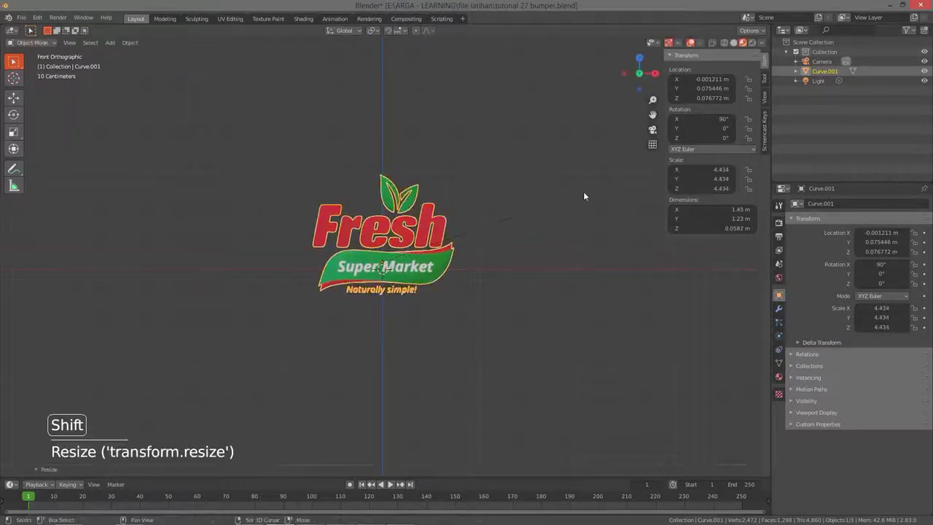
pyautogui.middleClick(459, 253)
pyautogui.press('a')
pyautogui.press('a')
pyautogui.middleClick(441, 257)
pyautogui.middleClick(448, 252)
pyautogui.middleClick(455, 237)
pyautogui.press('`')
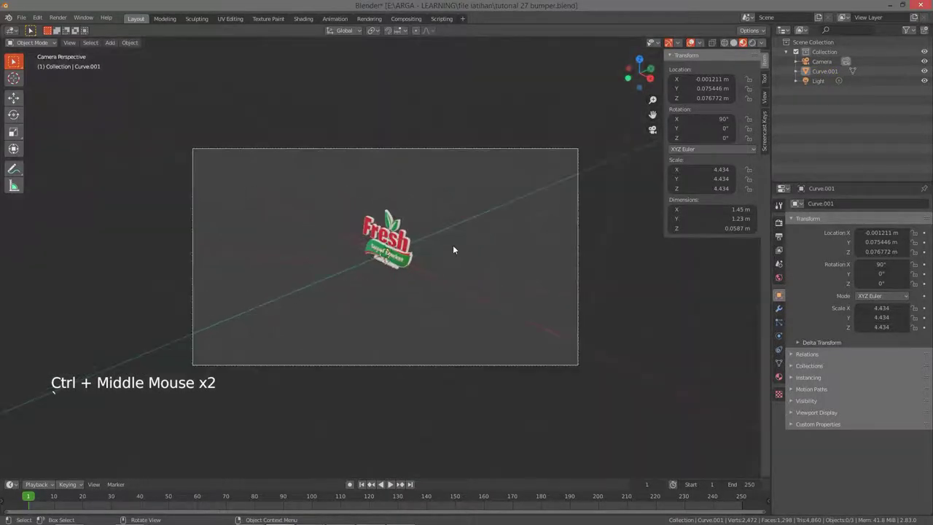
# Enable Lock Camera to View in the sidebar View settings and pan/zoom the camera toward the logo.
pyautogui.click(767, 104)
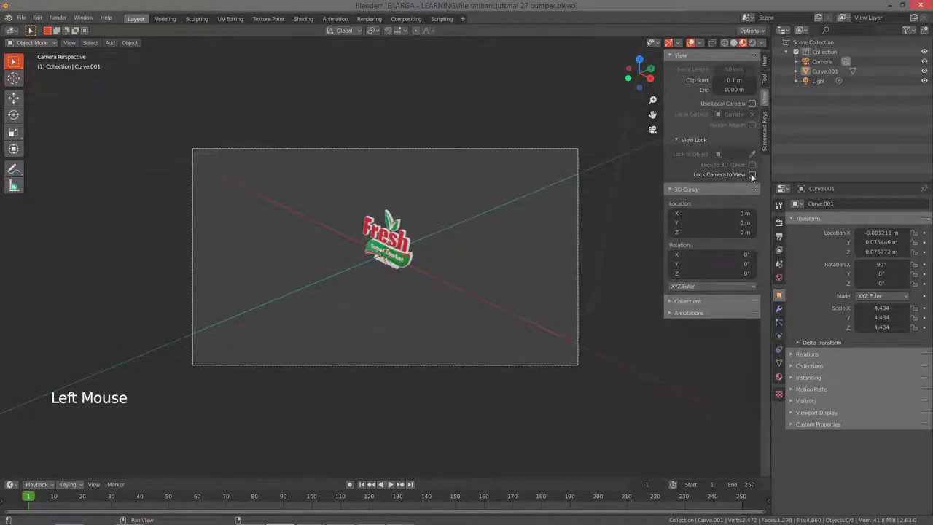
pyautogui.click(759, 178)
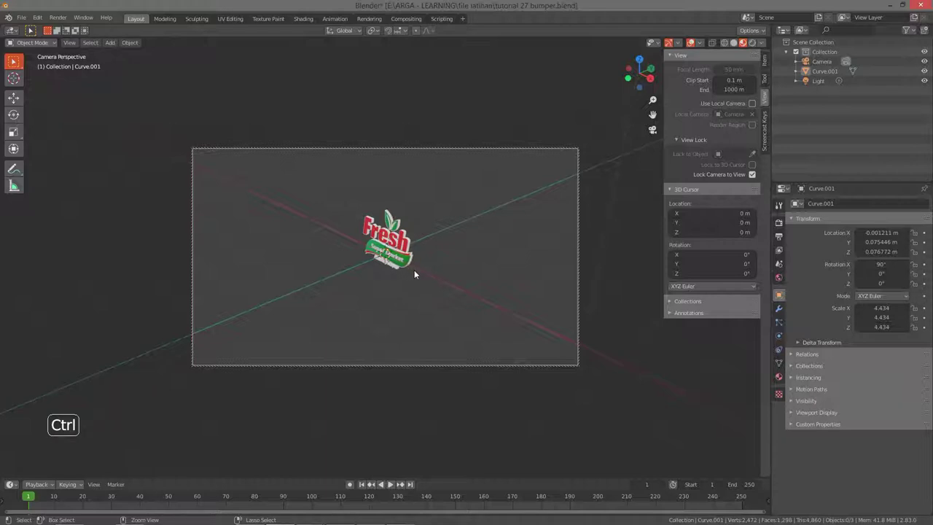
pyautogui.middleClick(408, 276)
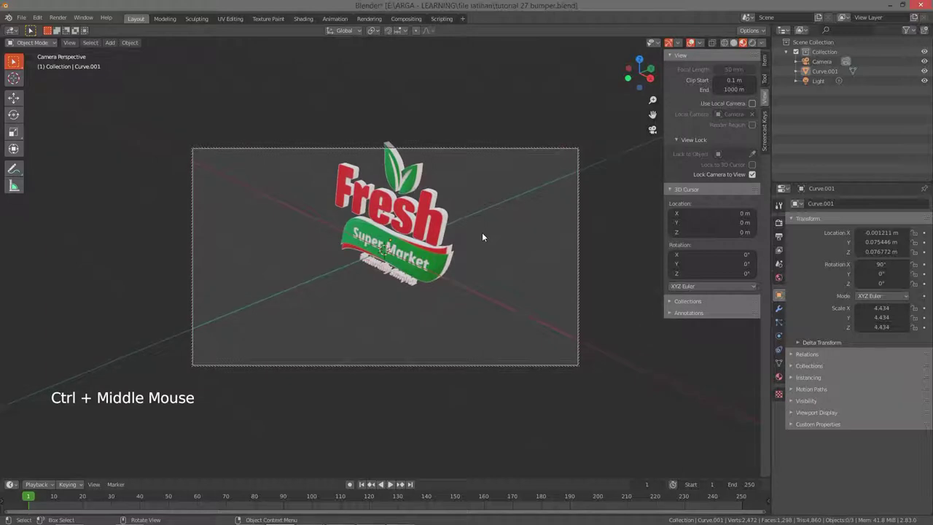
pyautogui.scroll(3)
pyautogui.scroll(-3)
pyautogui.scroll(-3)
# Swing the camera around so the logo faces it squarely and sits centred in the frame.
pyautogui.middleClick(478, 239)
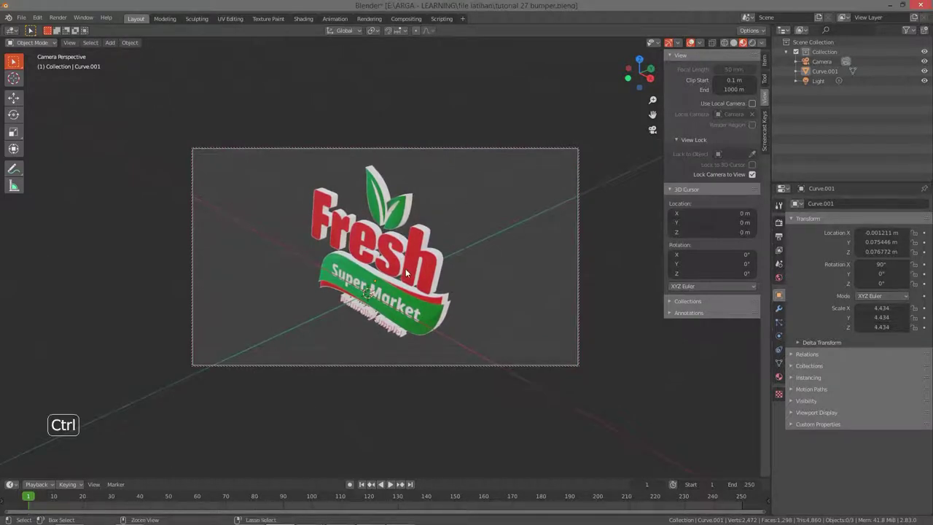
pyautogui.middleClick(406, 274)
pyautogui.middleClick(398, 280)
pyautogui.middleClick(400, 275)
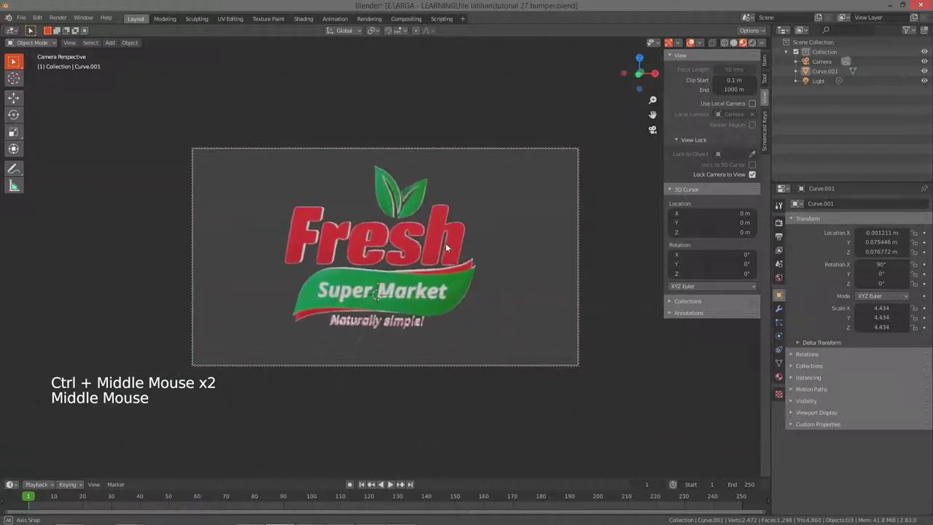
pyautogui.middleClick(440, 250)
pyautogui.middleClick(443, 255)
pyautogui.middleClick(441, 256)
# From Top view, select the Light and move it over the origin above the logo.
pyautogui.press('z')
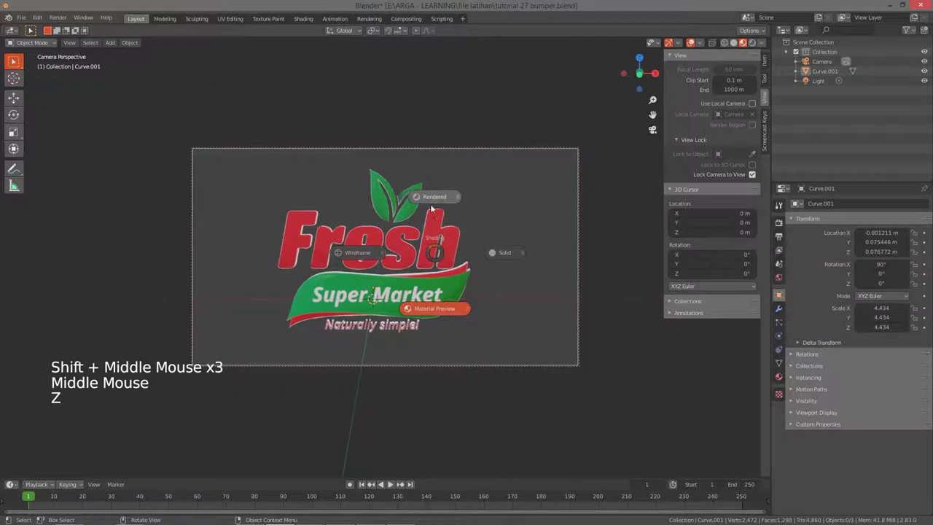
pyautogui.middleClick(444, 226)
pyautogui.middleClick(442, 237)
pyautogui.middleClick(476, 201)
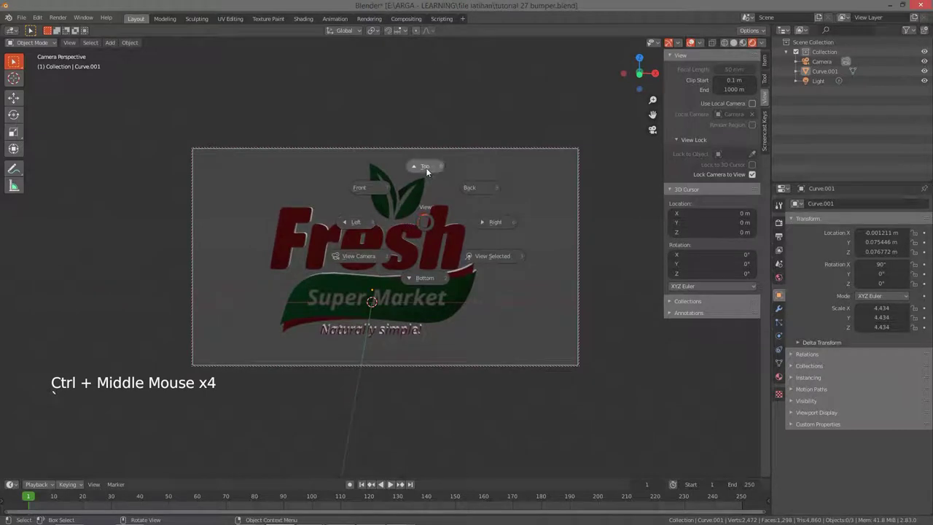
pyautogui.middleClick(389, 282)
pyautogui.middleClick(404, 268)
pyautogui.middleClick(385, 302)
pyautogui.press('`')
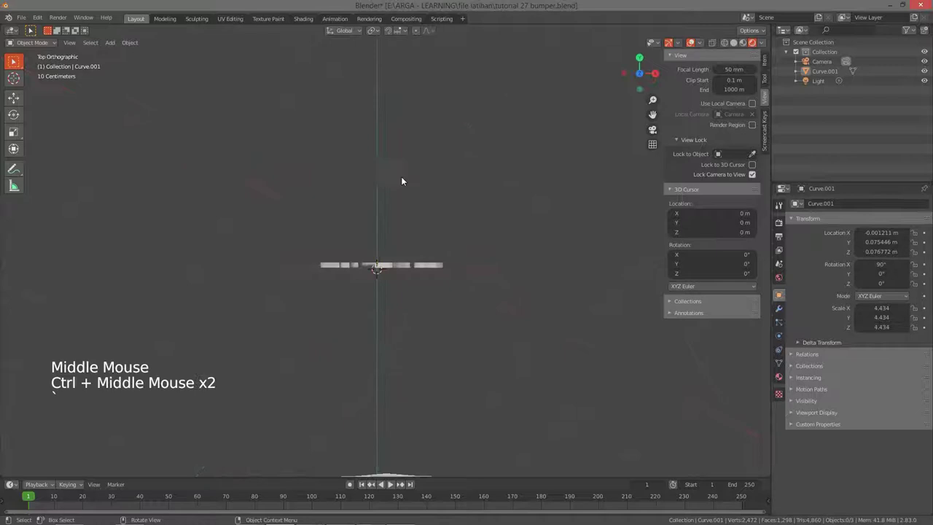
pyautogui.middleClick(404, 235)
pyautogui.middleClick(390, 264)
pyautogui.click(555, 221)
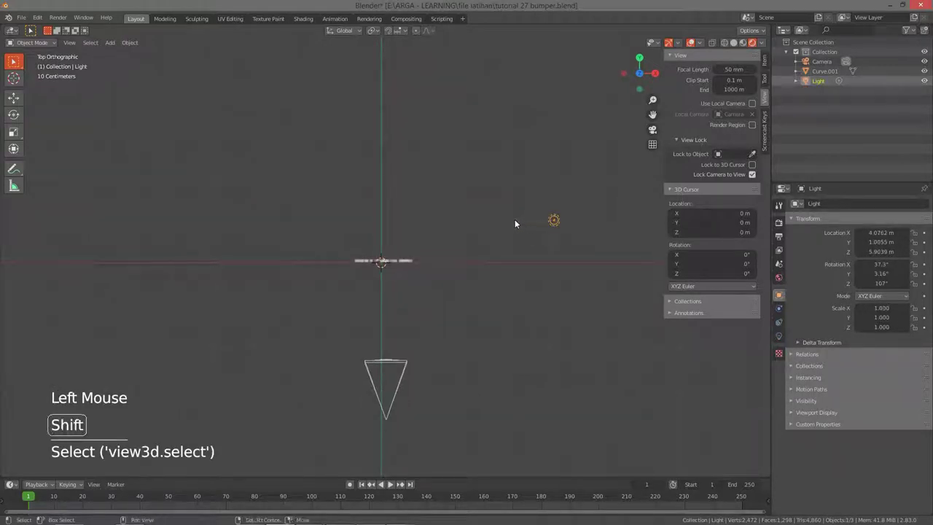
pyautogui.press('shift+space')
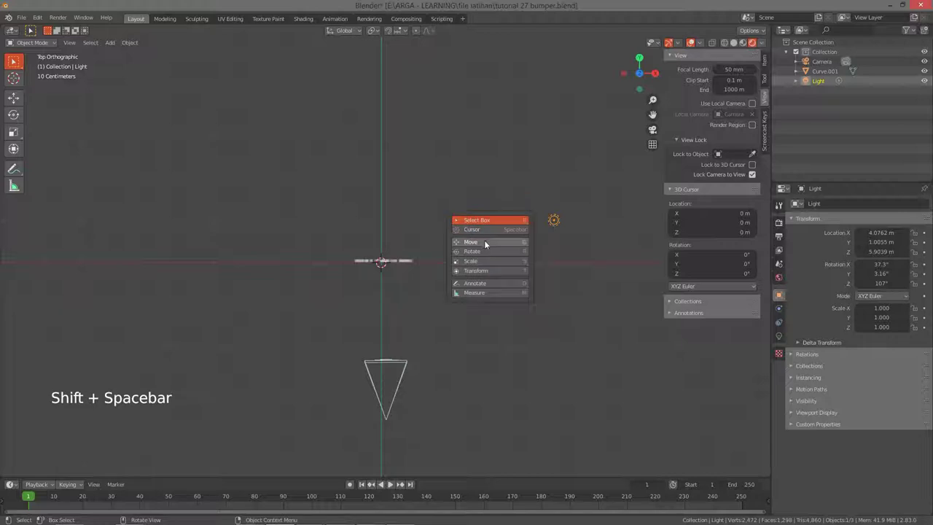
pyautogui.click(597, 224)
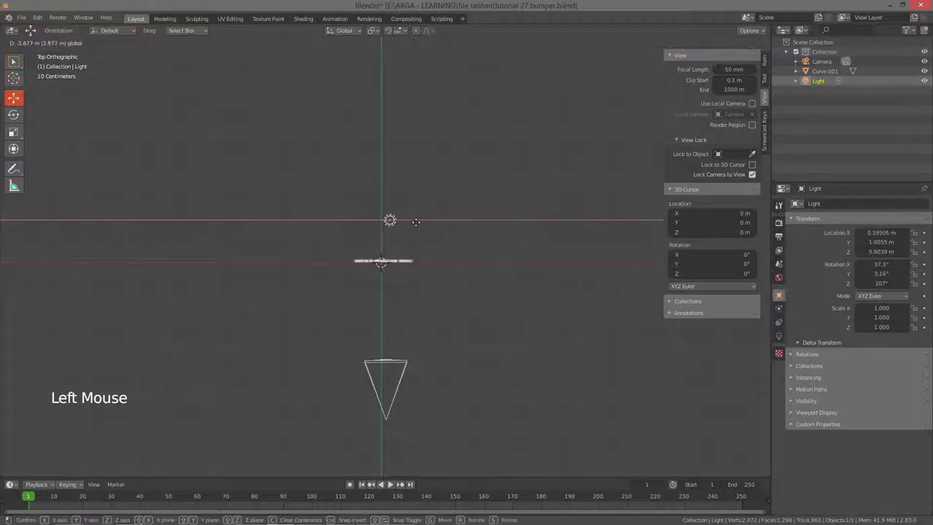
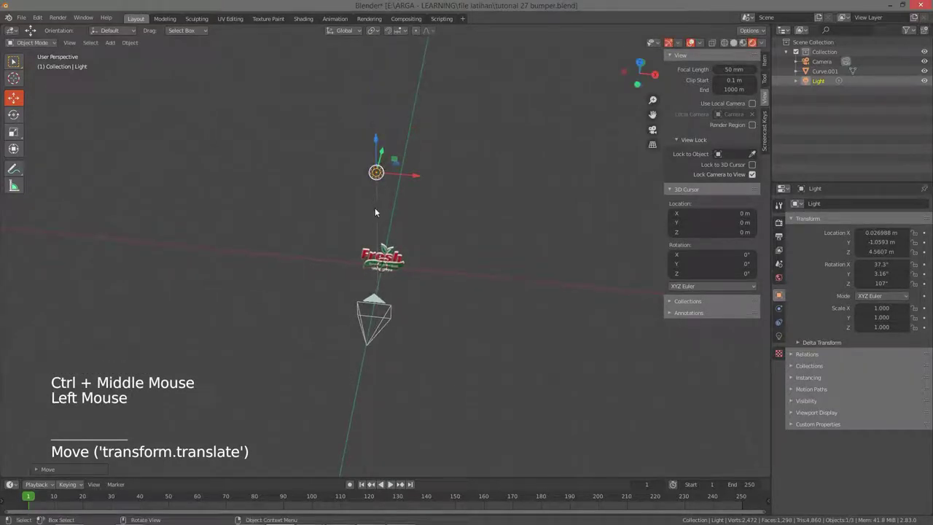
# In perspective, lower the light along Z so it sits closer above and in front of the logo.
pyautogui.middleClick(403, 197)
pyautogui.middleClick(430, 187)
pyautogui.middleClick(381, 202)
pyautogui.press('z')
pyautogui.middleClick(412, 172)
pyautogui.middleClick(421, 150)
pyautogui.middleClick(420, 160)
pyautogui.middleClick(418, 169)
pyautogui.middleClick(383, 234)
pyautogui.middleClick(361, 296)
pyautogui.middleClick(359, 315)
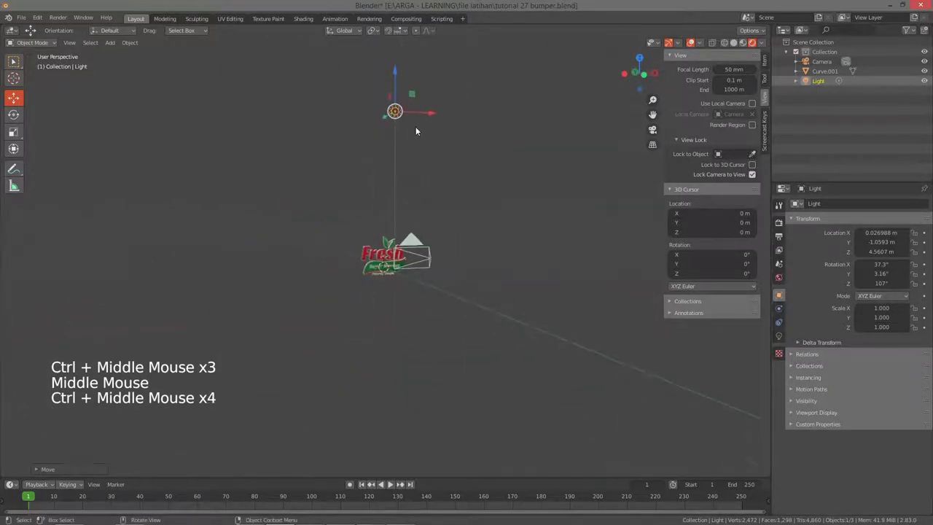
pyautogui.click(395, 69)
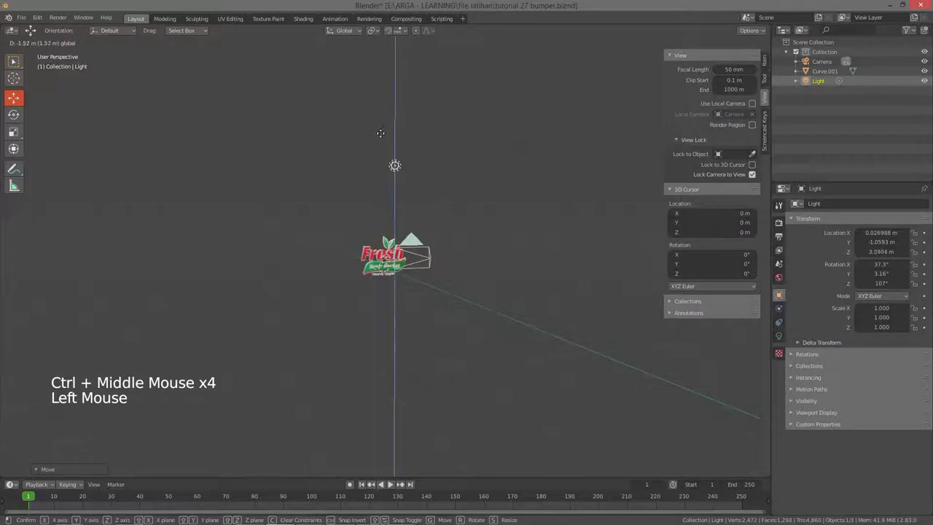
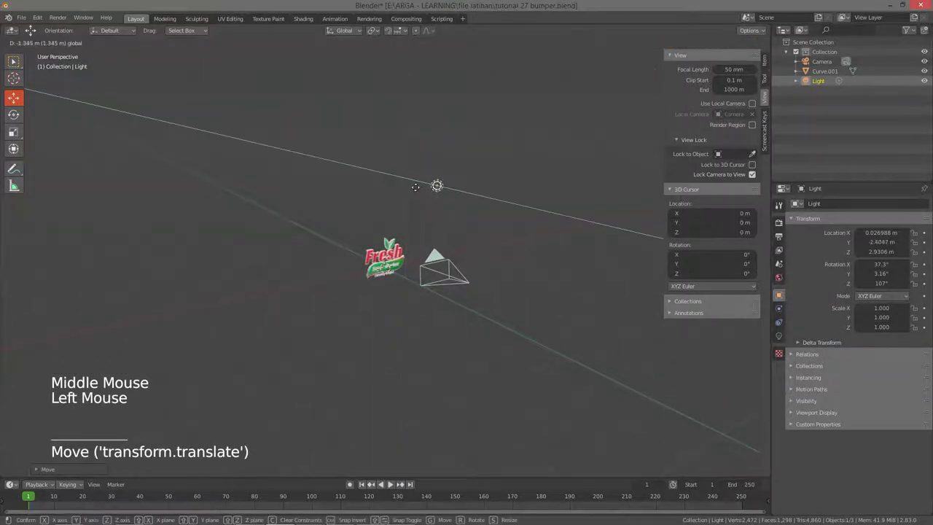
# Check the light's position from around the scene and reselect the Fresh logo.
pyautogui.middleClick(403, 198)
pyautogui.middleClick(421, 208)
pyautogui.middleClick(471, 185)
pyautogui.middleClick(540, 162)
pyautogui.middleClick(494, 177)
pyautogui.middleClick(484, 174)
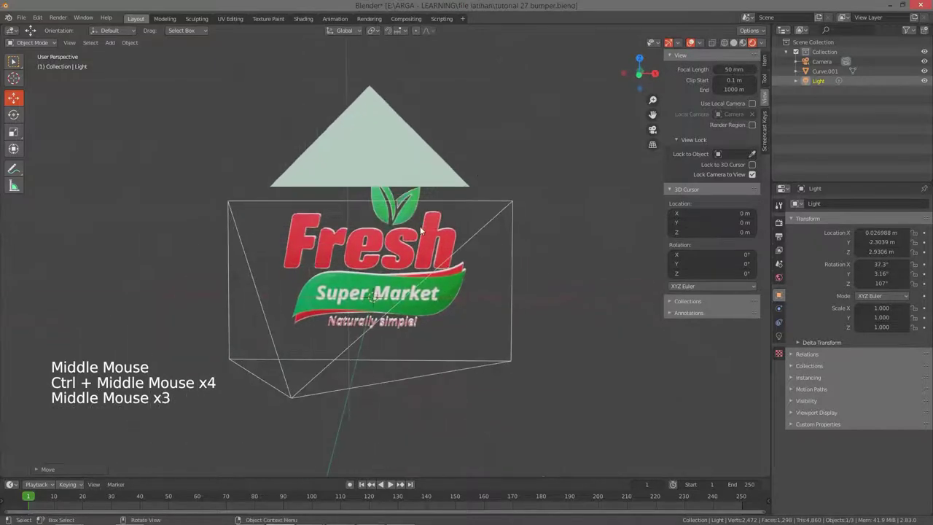
pyautogui.click(428, 232)
pyautogui.middleClick(420, 224)
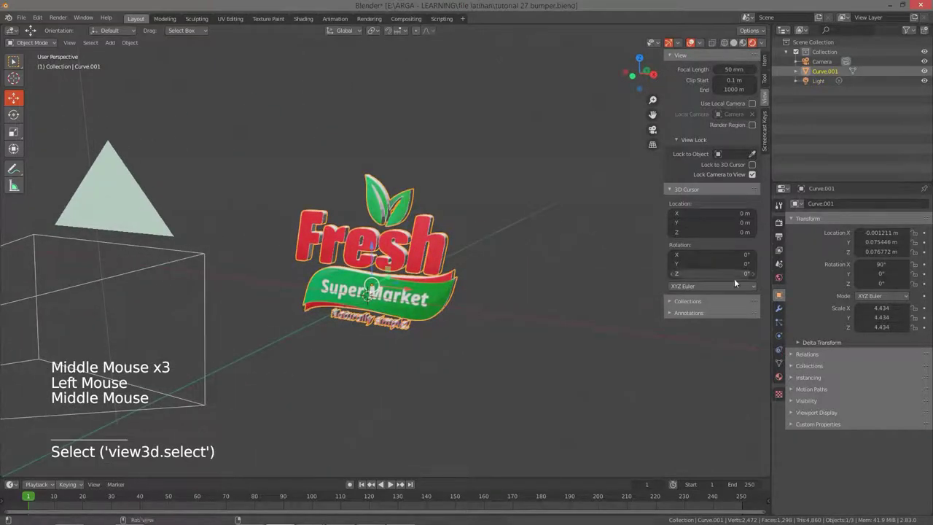
# Set the Curve.001 material's Metallic to 0.758 and Roughness to 0.358.
pyautogui.click(782, 379)
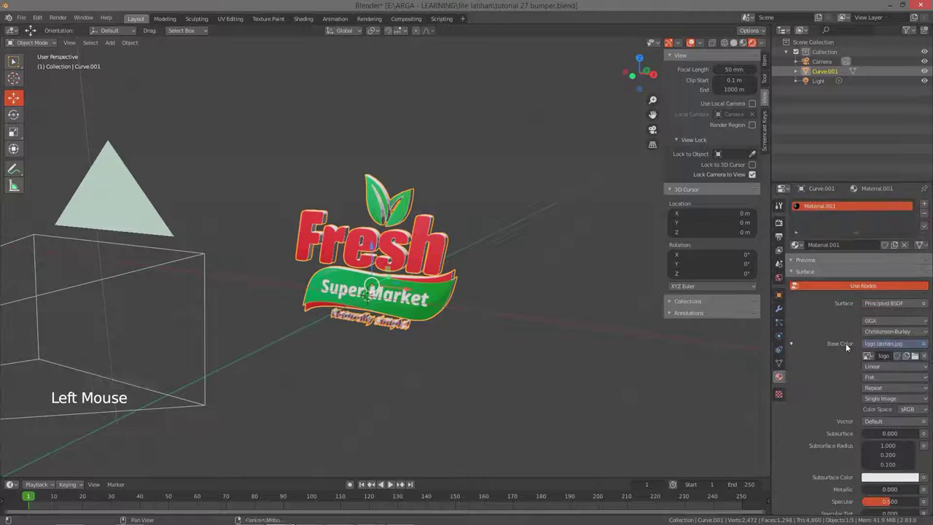
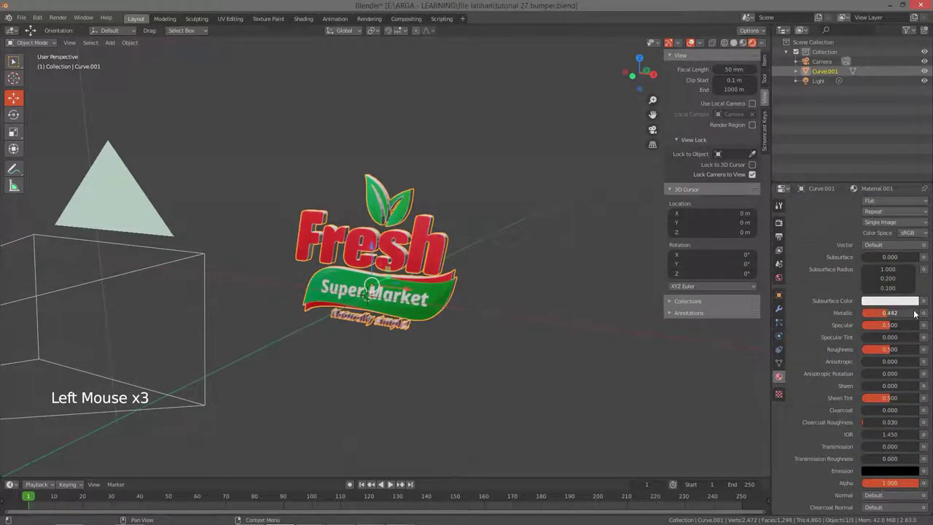
pyautogui.click(918, 315)
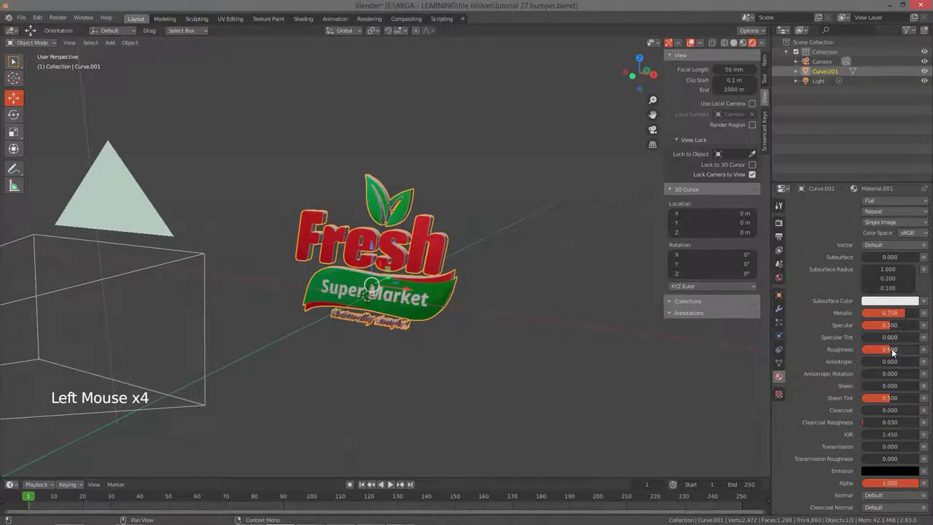
pyautogui.click(886, 354)
pyautogui.middleClick(513, 287)
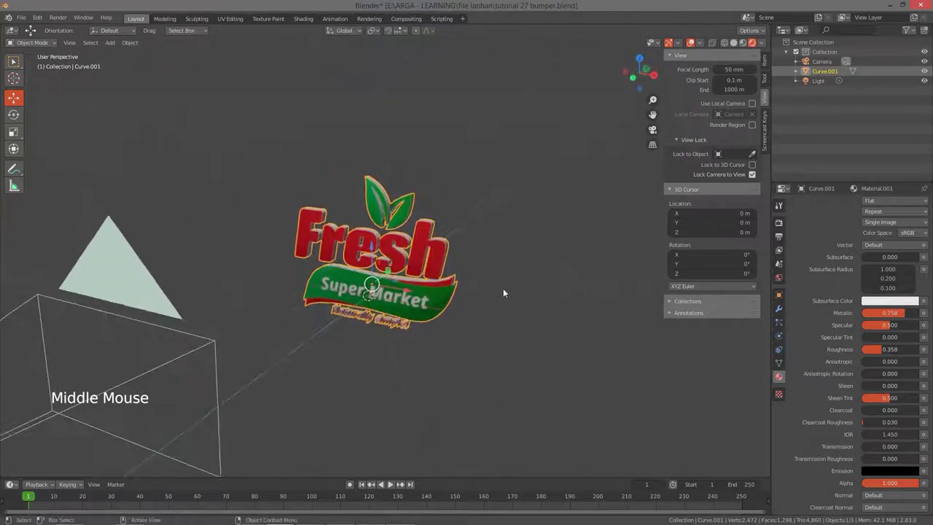
pyautogui.click(784, 227)
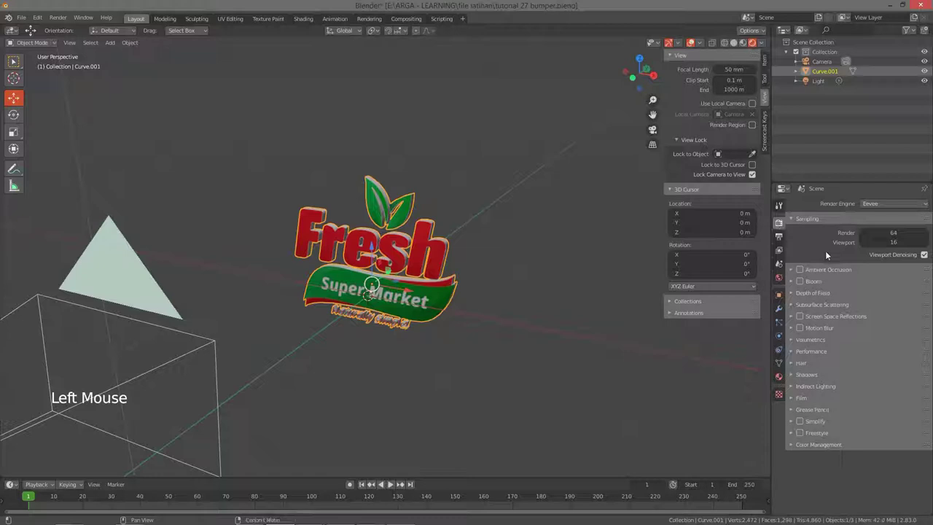
# Turn on Ambient Occlusion, Bloom and Screen Space Reflections in the Eevee render settings.
pyautogui.click(805, 274)
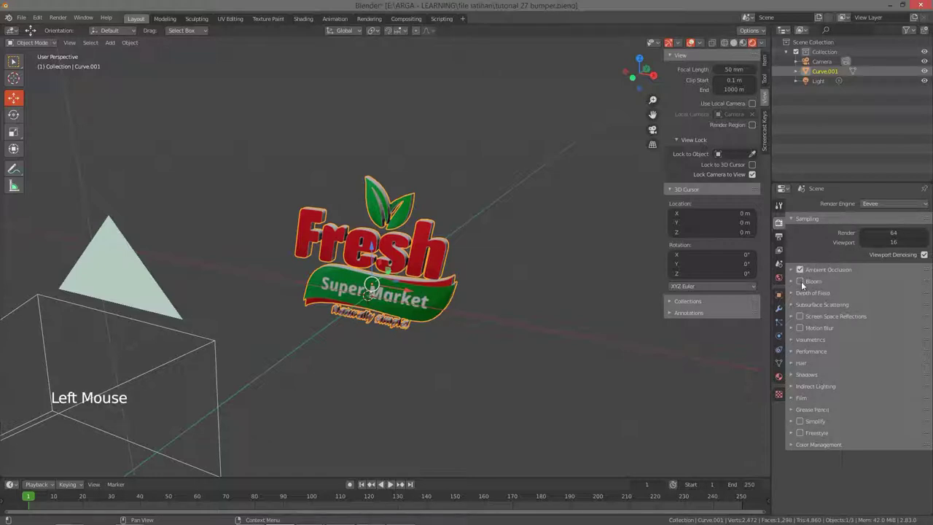
pyautogui.click(809, 285)
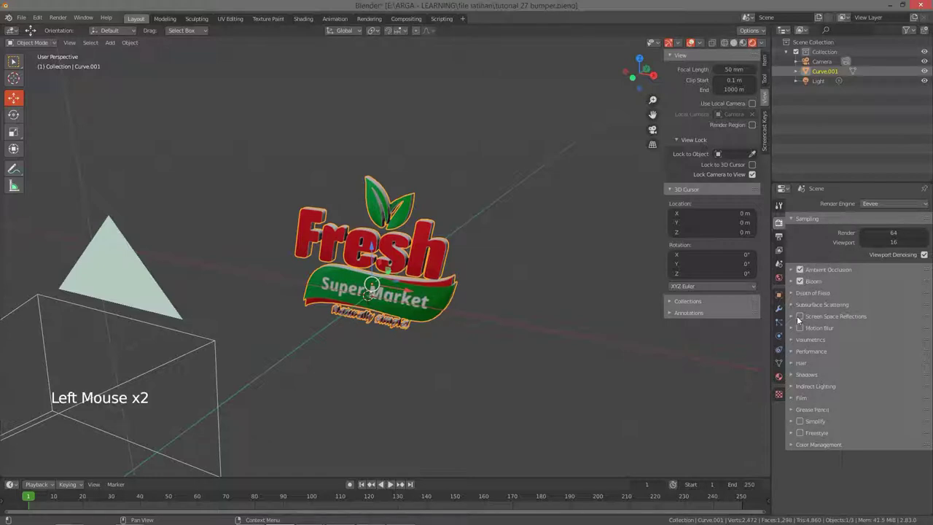
pyautogui.middleClick(465, 274)
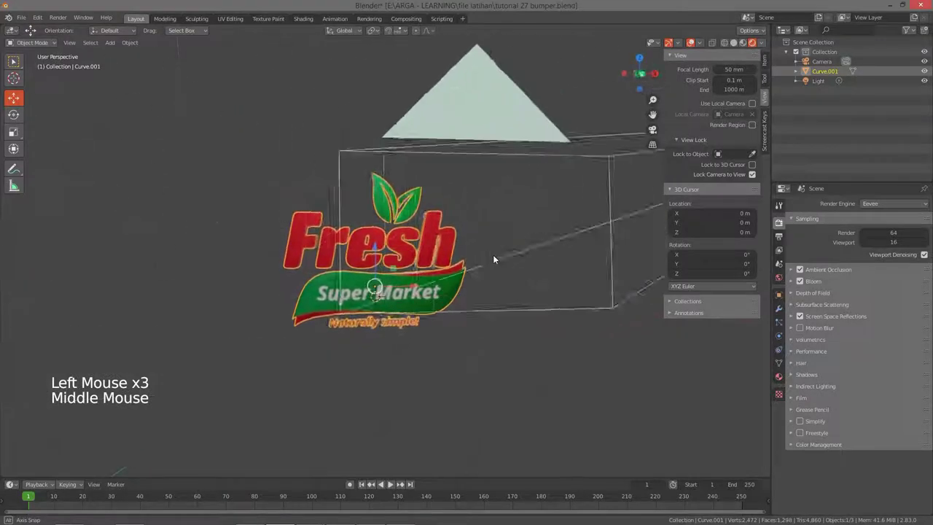
pyautogui.middleClick(463, 277)
pyautogui.middleClick(429, 305)
pyautogui.middleClick(405, 303)
pyautogui.middleClick(418, 271)
pyautogui.middleClick(416, 223)
pyautogui.middleClick(458, 199)
# Switch the viewport to Rendered shading and check the glowing logo from the side.
pyautogui.press('r')
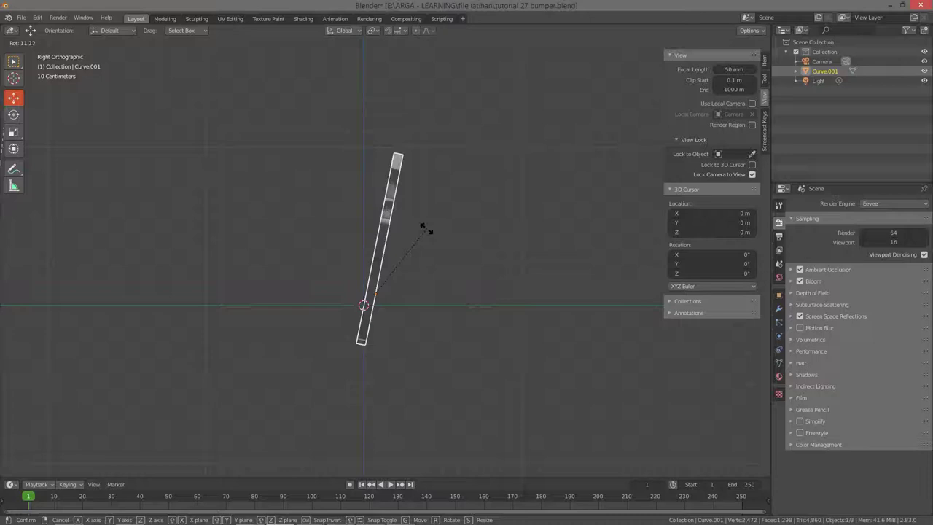
pyautogui.middleClick(415, 242)
pyautogui.press('`')
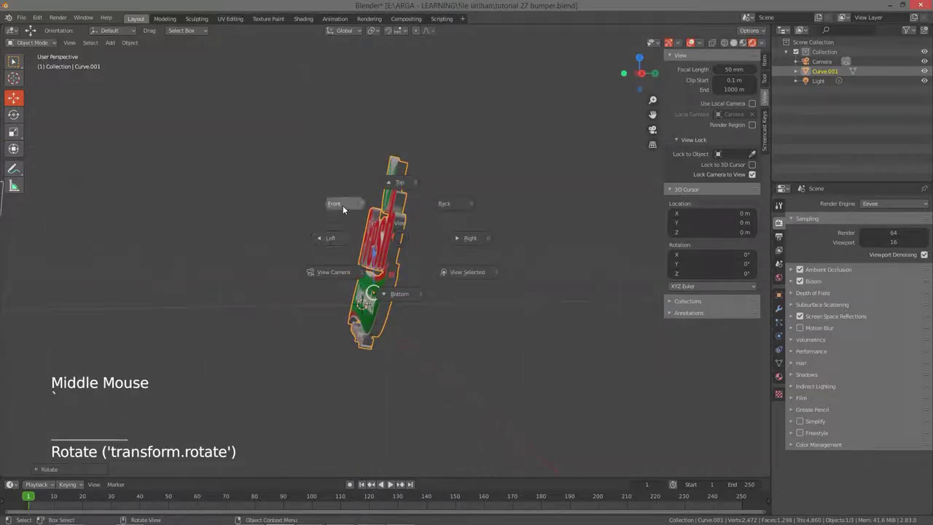
pyautogui.press('z')
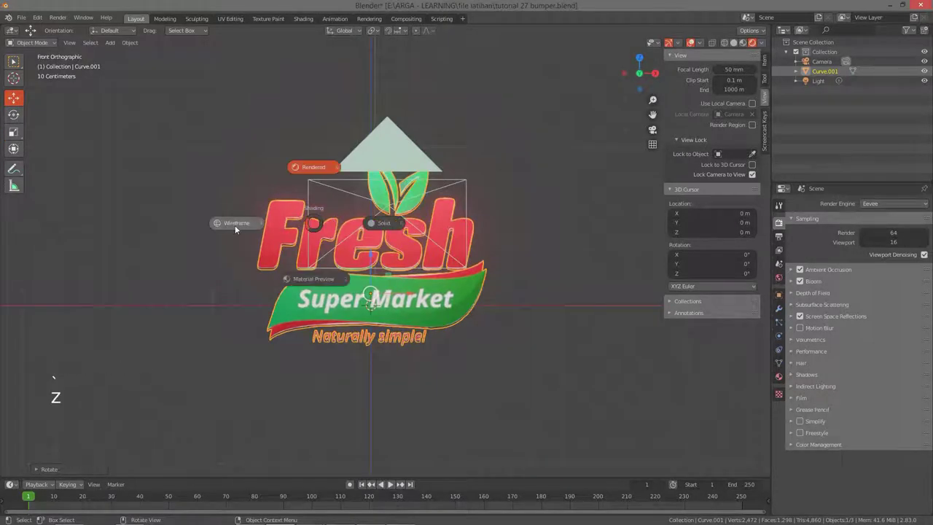
pyautogui.press('`')
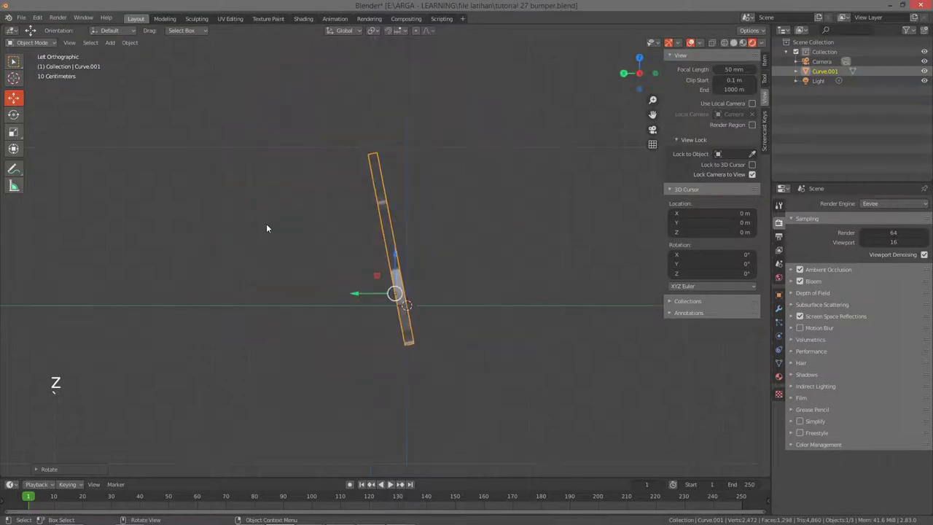
pyautogui.press('`')
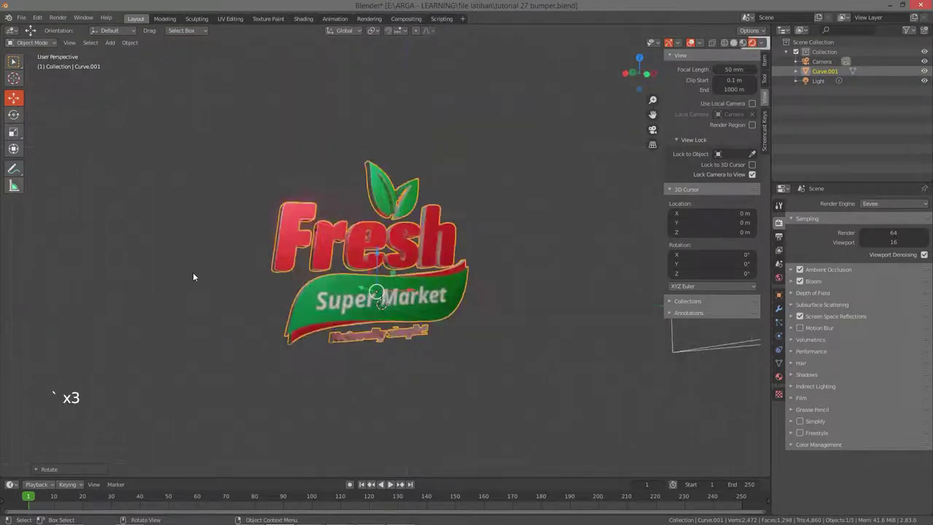
pyautogui.middleClick(371, 251)
pyautogui.middleClick(341, 268)
pyautogui.middleClick(425, 270)
# Rotate the logo around its vertical Z axis in camera view and select the light.
pyautogui.press('r')
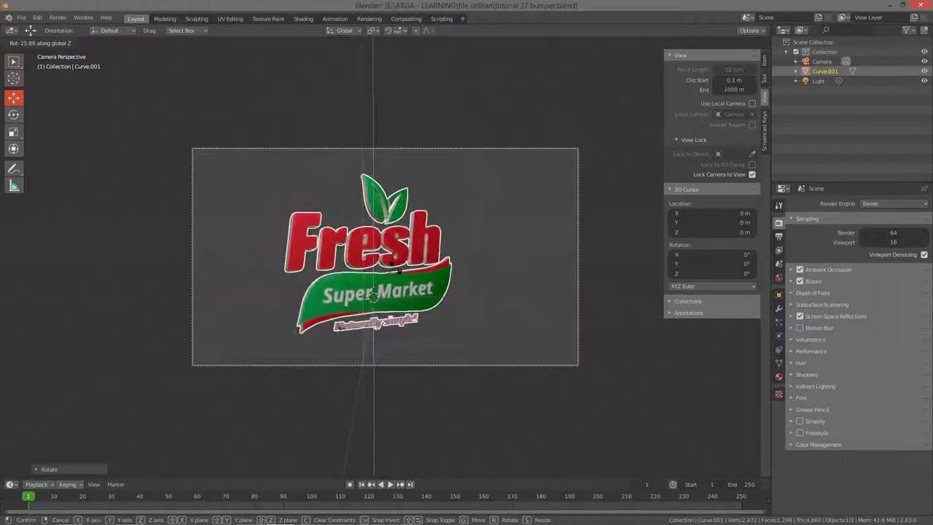
pyautogui.press('ctrl+z')
pyautogui.middleClick(400, 222)
pyautogui.middleClick(388, 252)
pyautogui.middleClick(404, 252)
pyautogui.middleClick(387, 238)
pyautogui.click(349, 139)
pyautogui.click(350, 102)
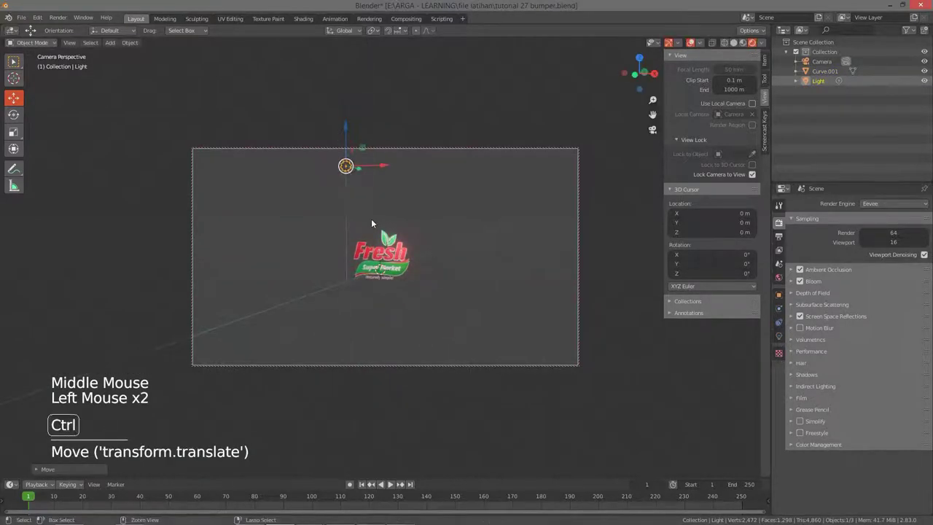
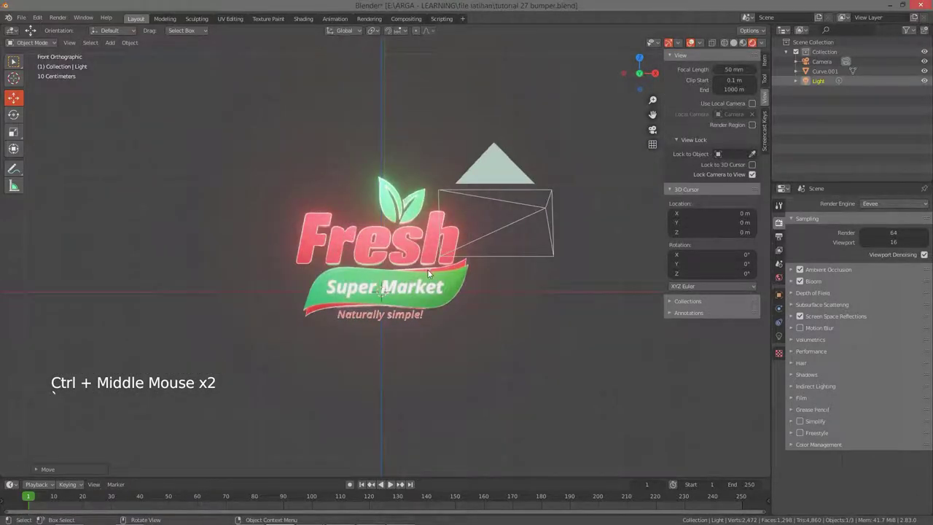
# In Right Ortho view, rotate the light and turn the logo about its vertical Z axis.
pyautogui.press('r')
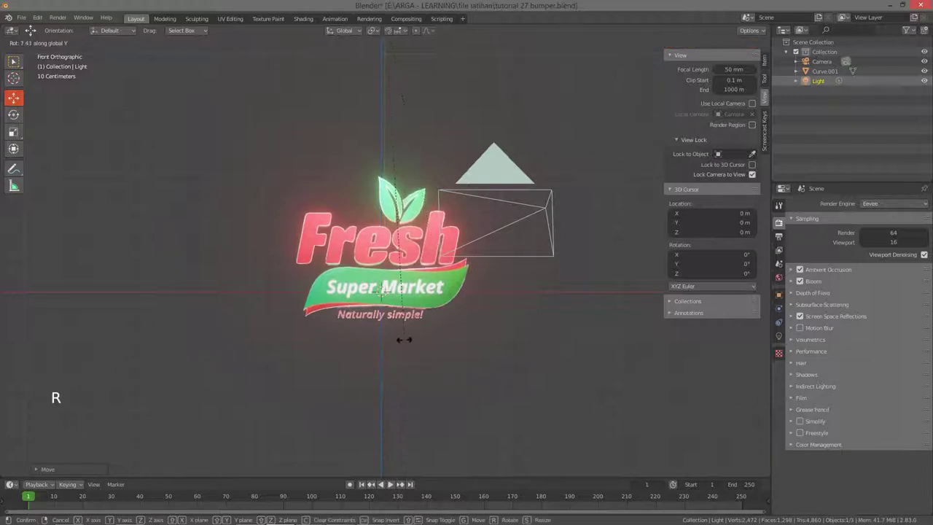
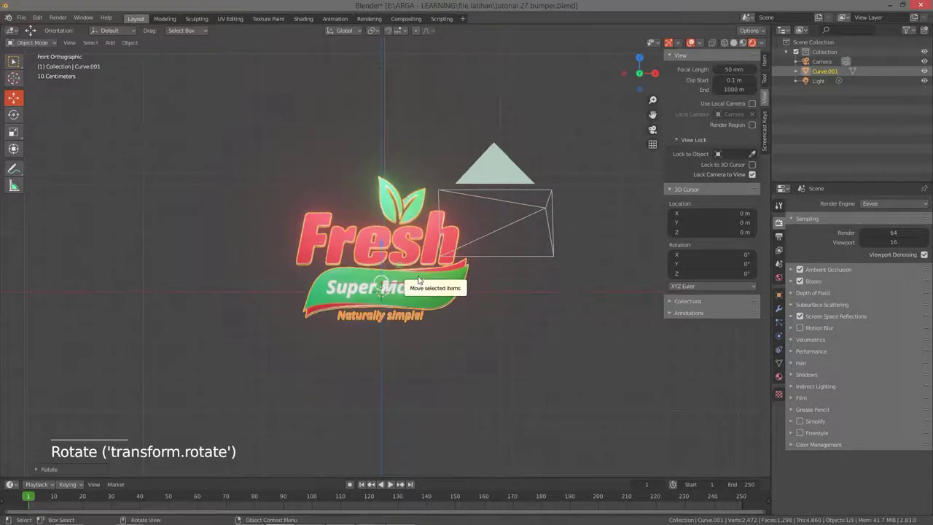
pyautogui.press('r')
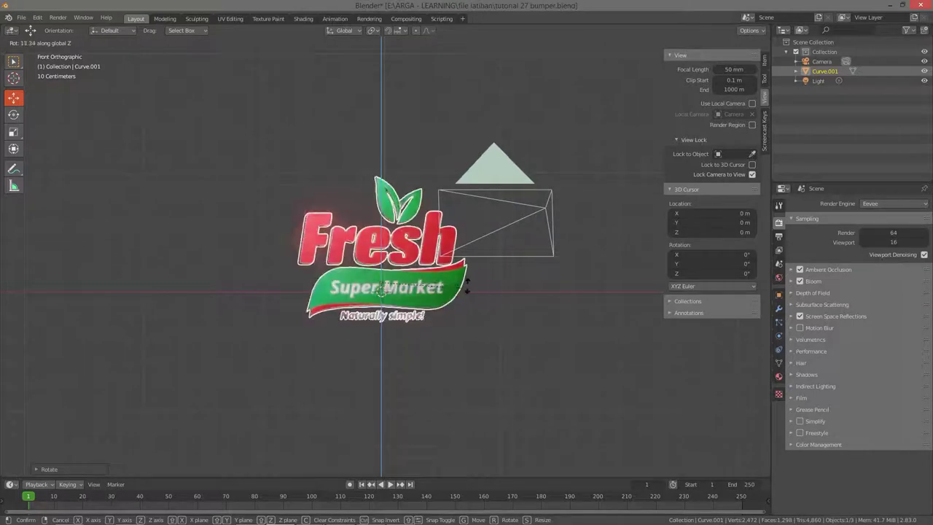
pyautogui.press('ctrl+z')
pyautogui.middleClick(416, 188)
pyautogui.middleClick(398, 209)
pyautogui.click(386, 106)
pyautogui.middleClick(387, 146)
pyautogui.press('`')
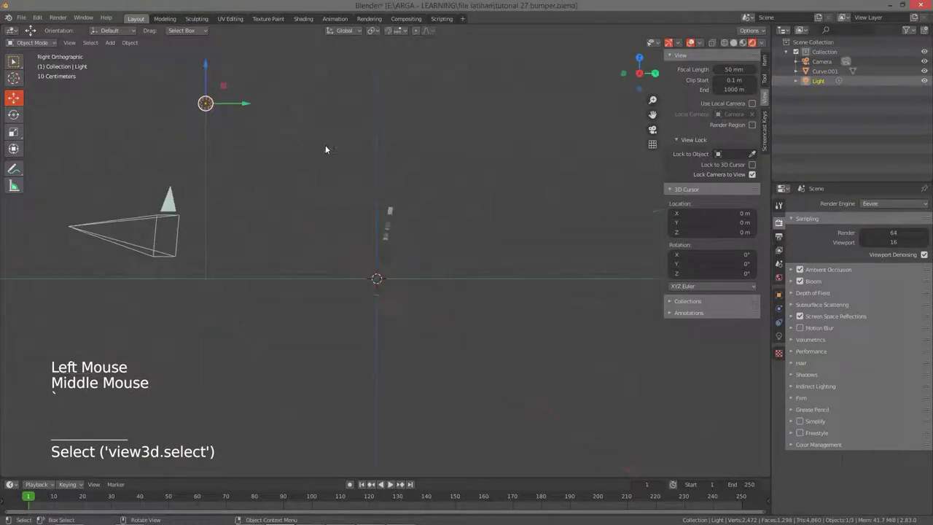
pyautogui.click(251, 103)
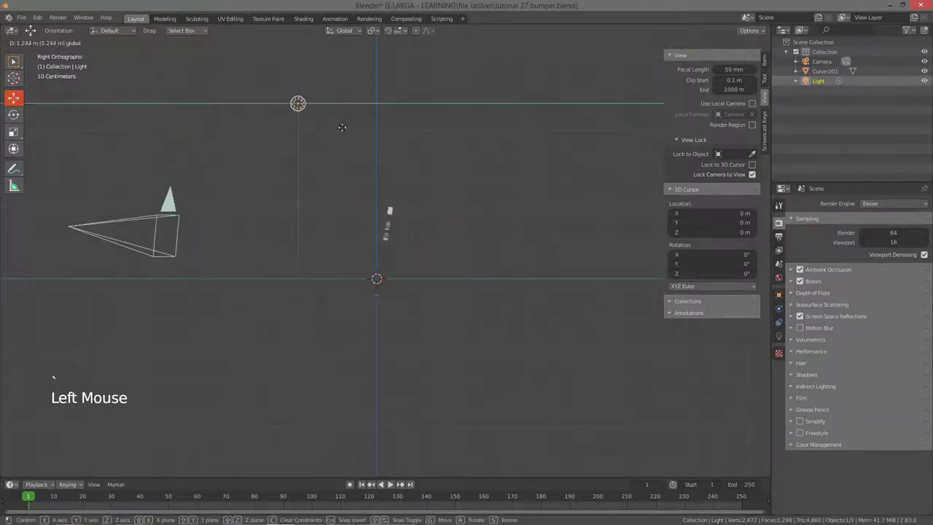
# Tilt the light slightly to re-aim it at the scene and view the logo through the camera.
pyautogui.press('r')
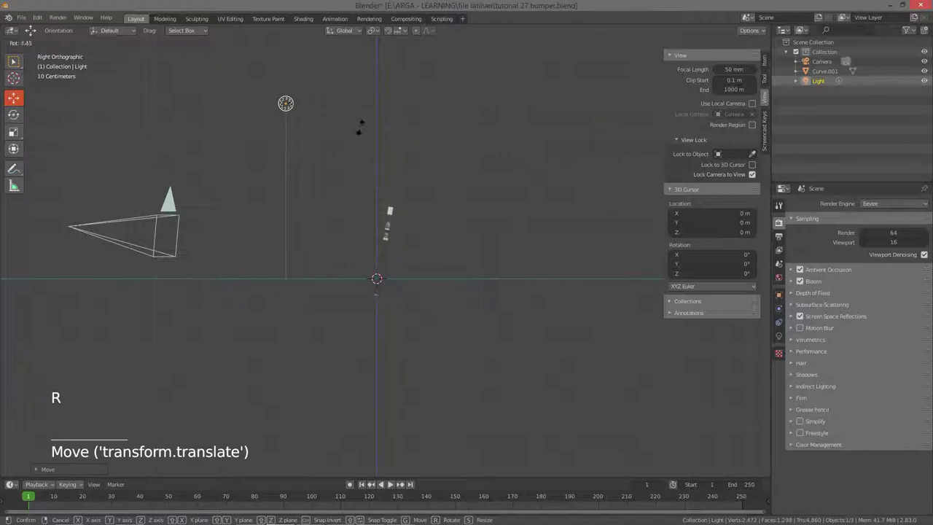
pyautogui.middleClick(362, 206)
pyautogui.middleClick(437, 212)
pyautogui.middleClick(443, 207)
pyautogui.middleClick(437, 202)
pyautogui.press('`')
pyautogui.press('`')
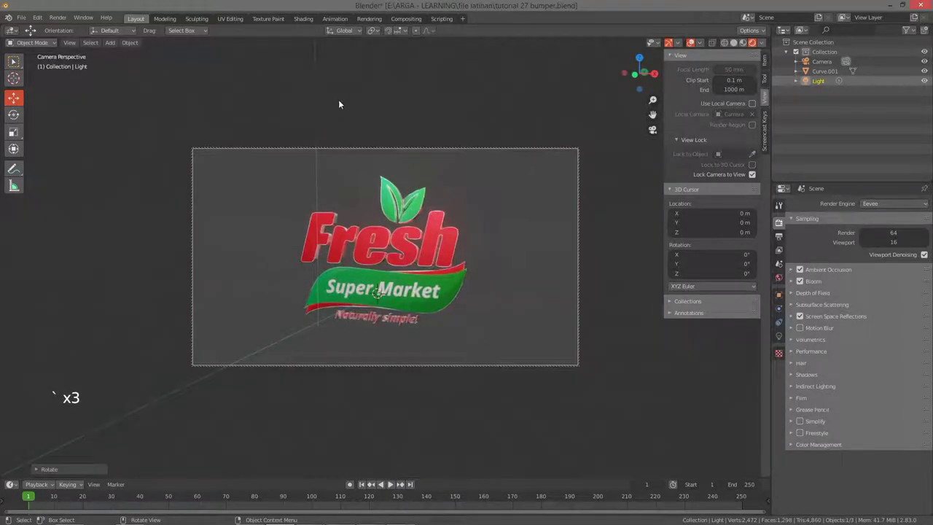
# Move the light (G) above the logo until the letters and leaves glow brightly in camera view.
pyautogui.click(823, 80)
pyautogui.click(813, 81)
pyautogui.press('g')
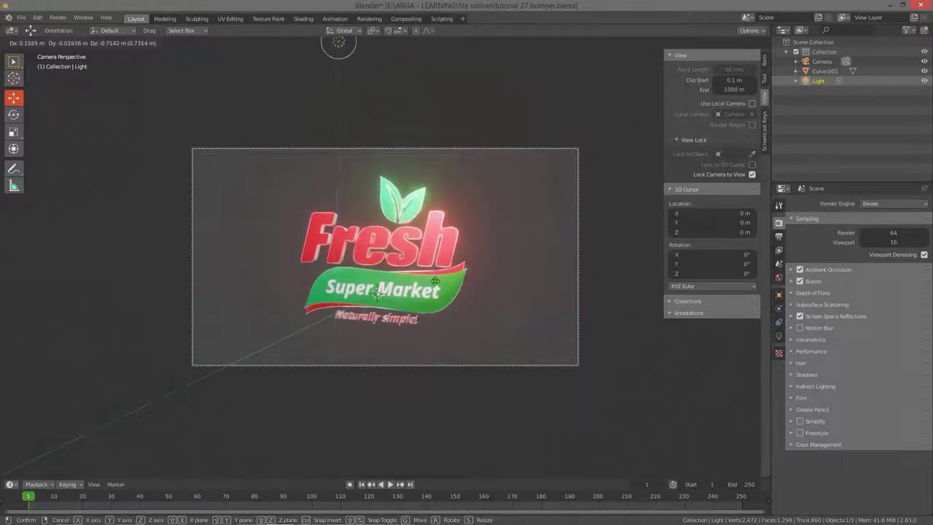
pyautogui.middleClick(444, 262)
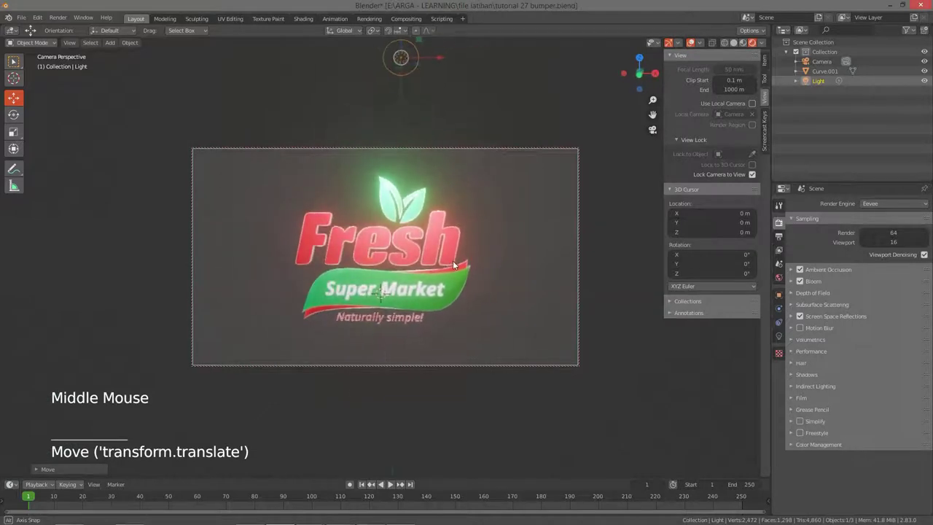
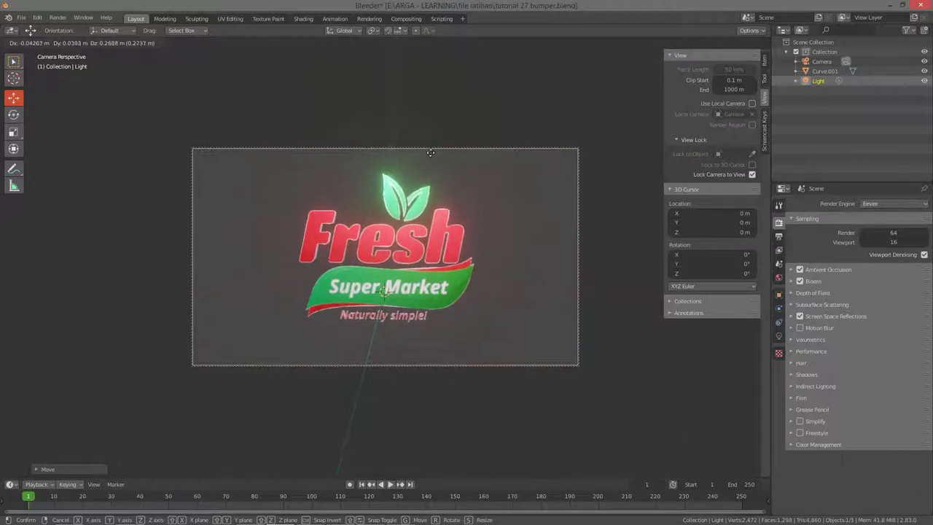
pyautogui.middleClick(437, 206)
pyautogui.middleClick(453, 205)
pyautogui.press('`')
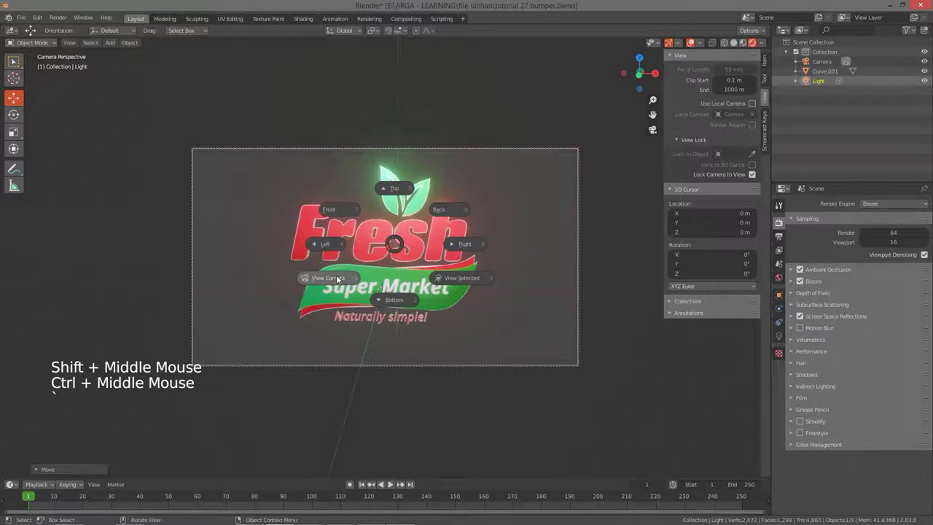
pyautogui.press('`')
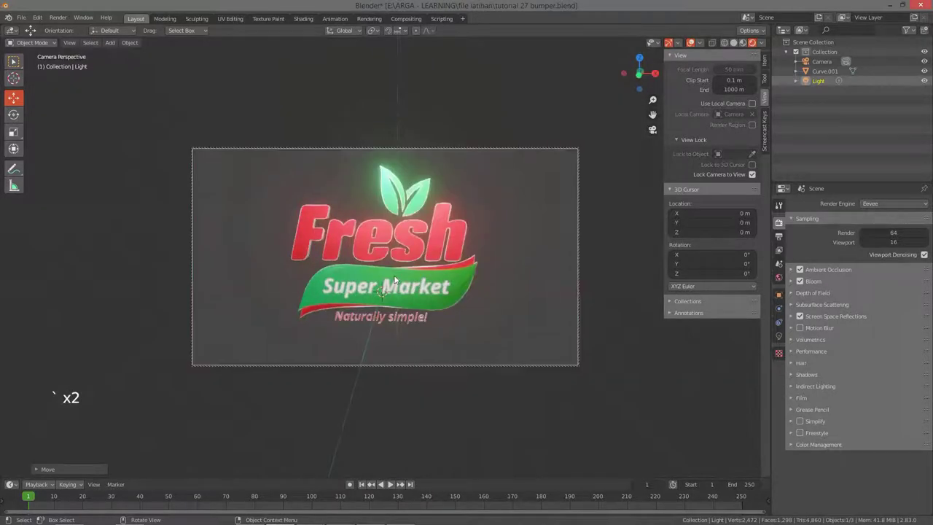
pyautogui.middleClick(428, 264)
# Darken the World background colour value to about 0.08 so it is nearly black.
pyautogui.click(785, 277)
pyautogui.click(901, 273)
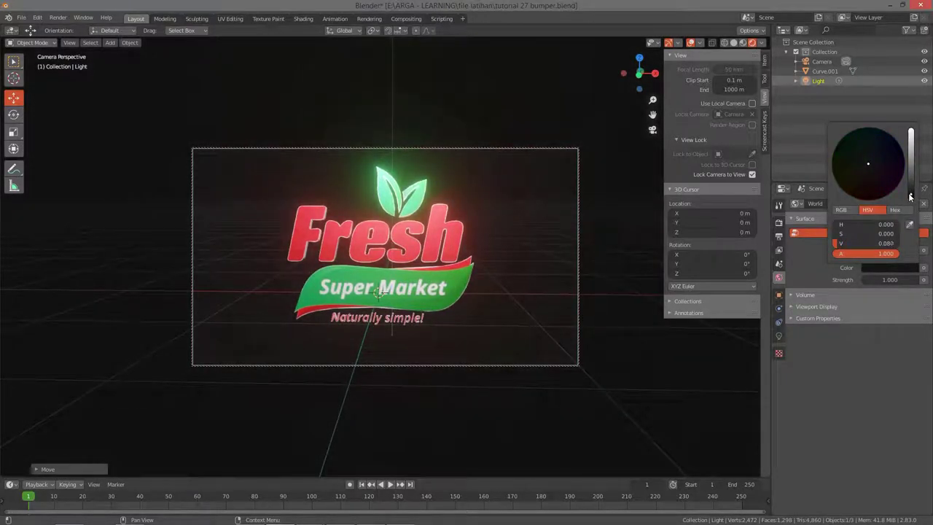
pyautogui.middleClick(497, 242)
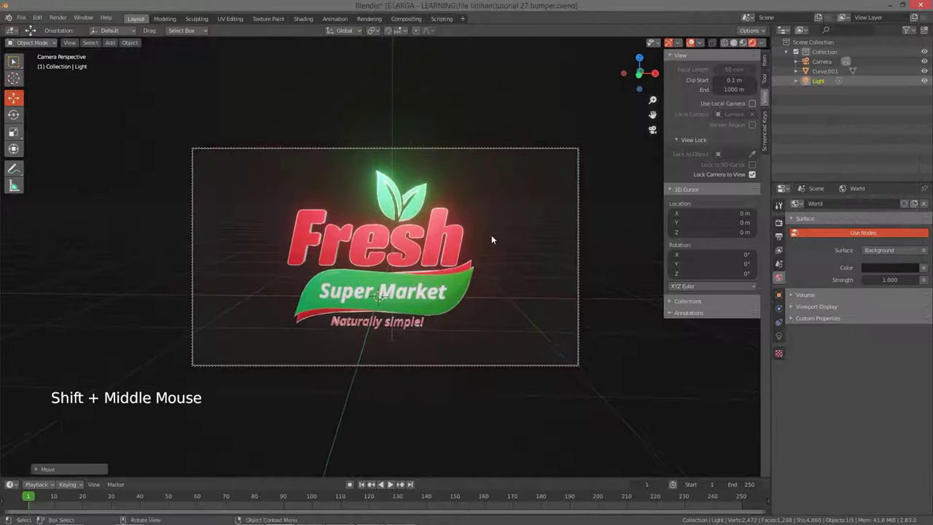
pyautogui.middleClick(505, 235)
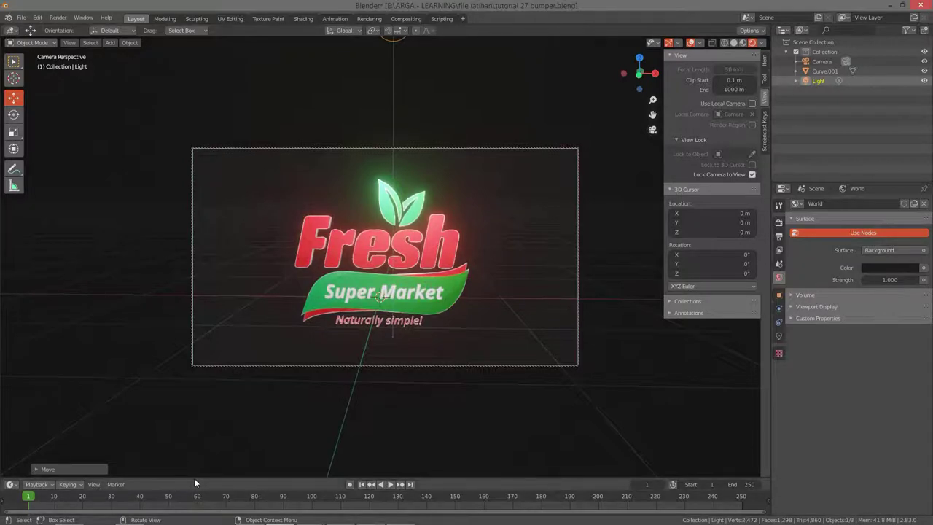
# Select Curve.001 and set its rotation to 80.8°, 0°, −20° in the sidebar Item tab.
pyautogui.press('ctrl+shift+z')
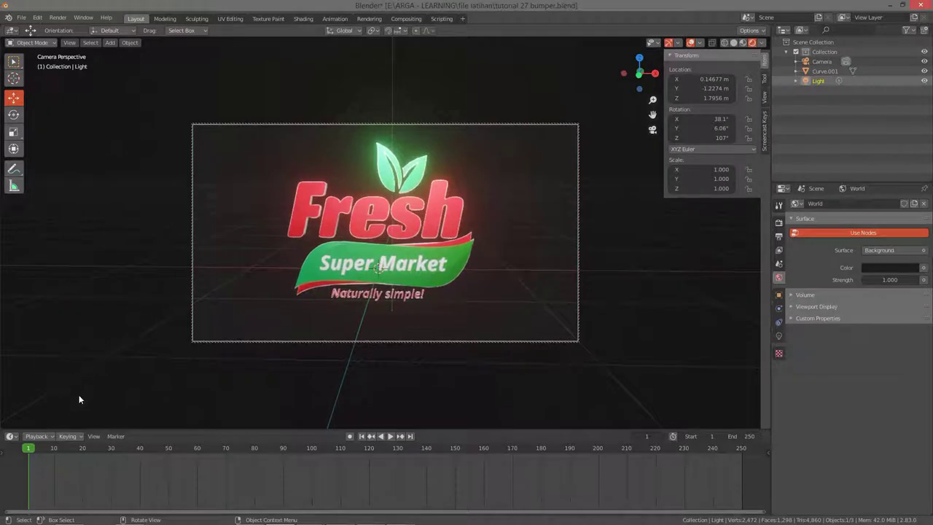
pyautogui.click(451, 259)
pyautogui.press('r')
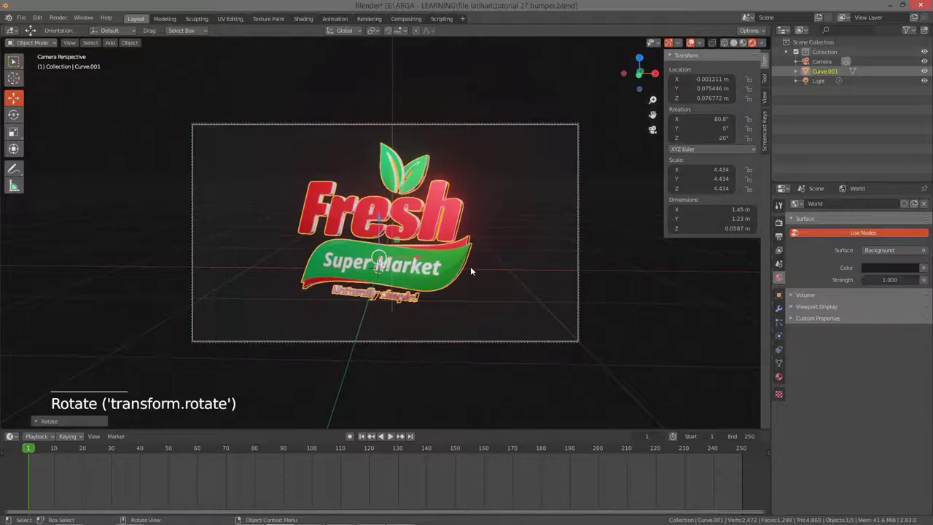
pyautogui.middleClick(476, 272)
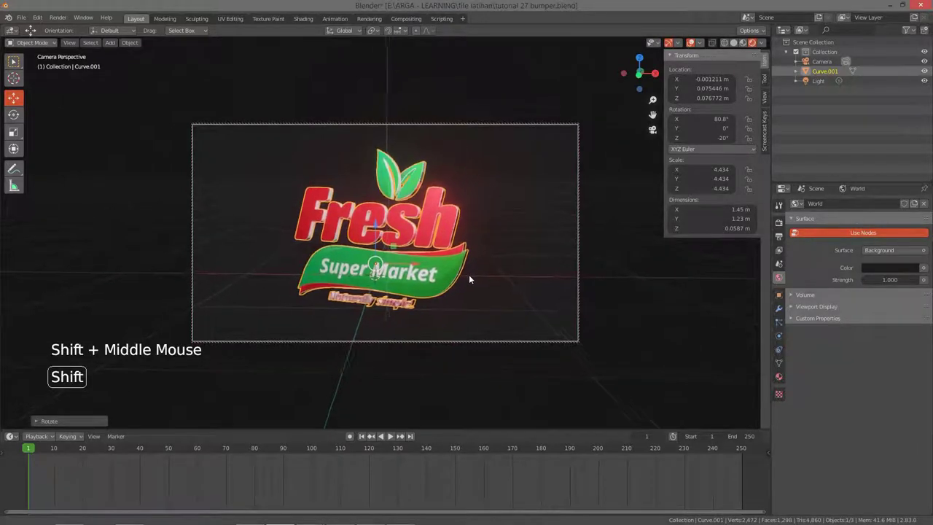
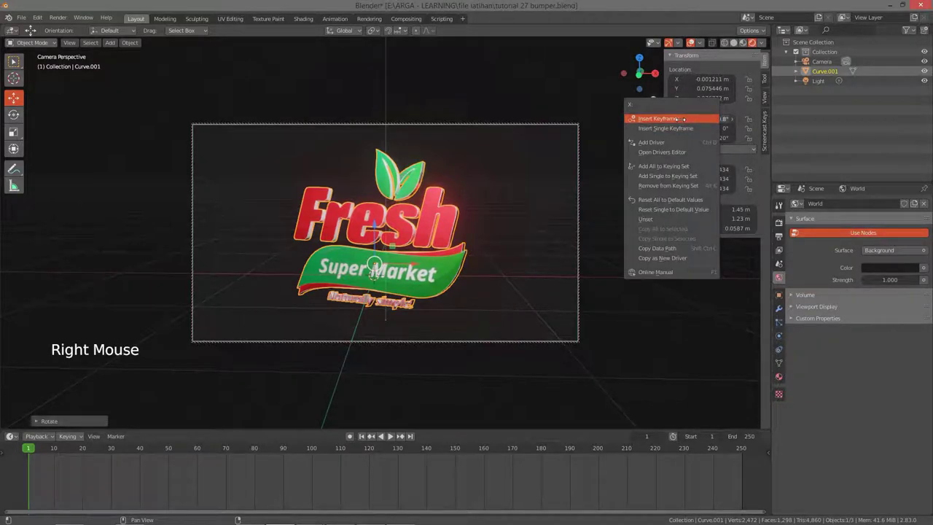
# Keyframe the logo's Z rotation from −20° to about 29.6° at frame 60, End frame 60, and play it back.
pyautogui.click(37, 457)
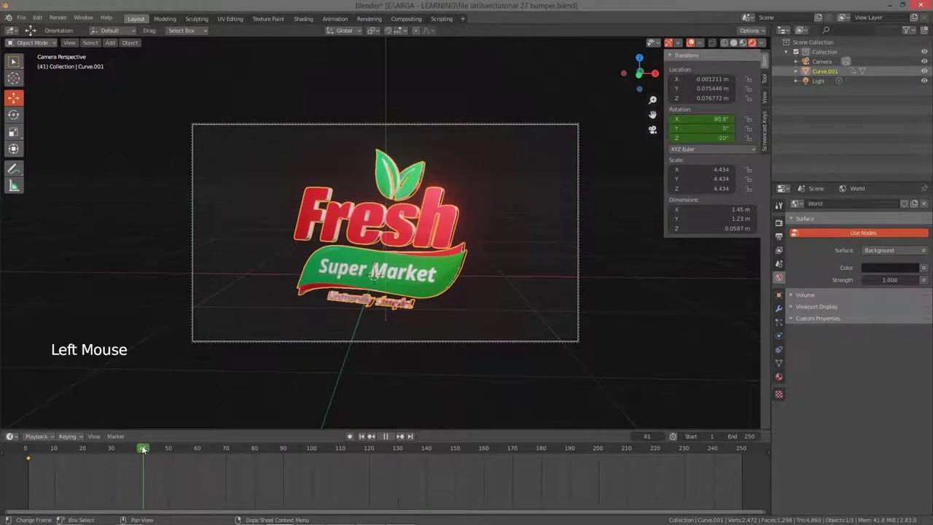
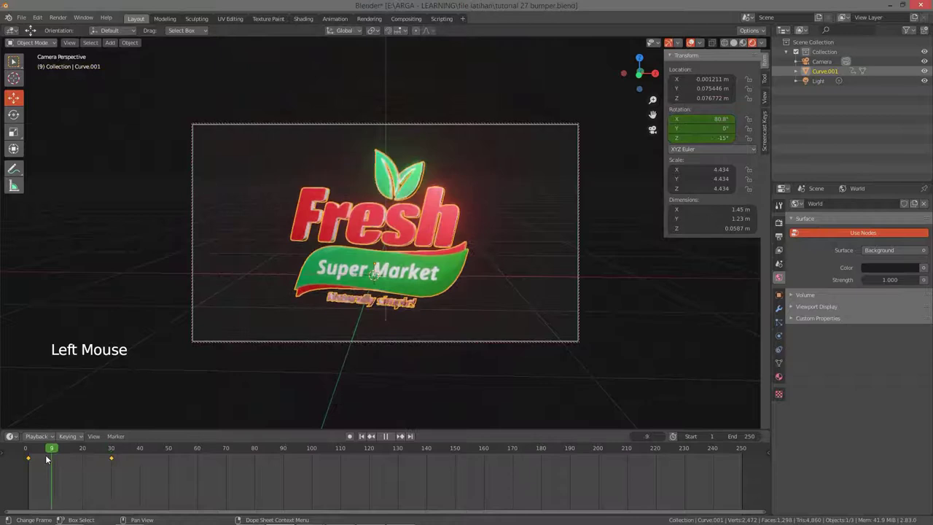
pyautogui.press('space')
pyautogui.press('space')
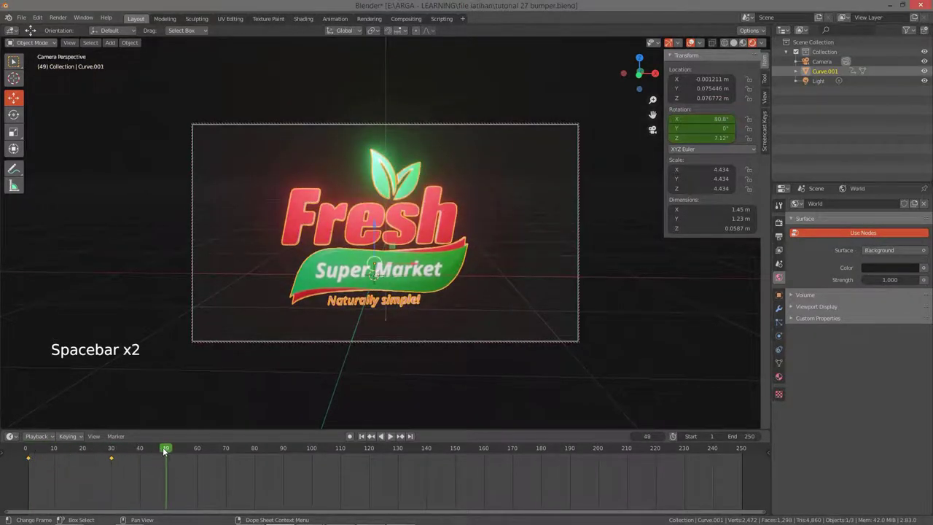
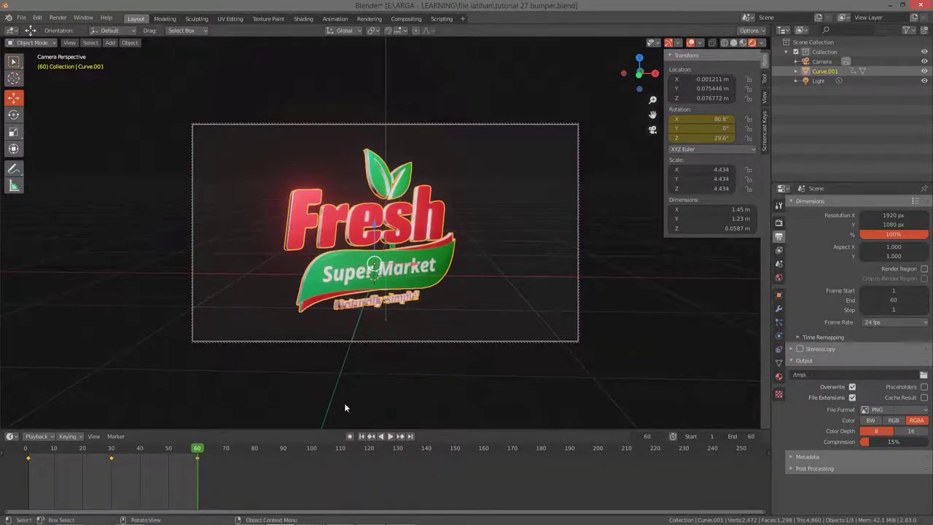
pyautogui.click(397, 446)
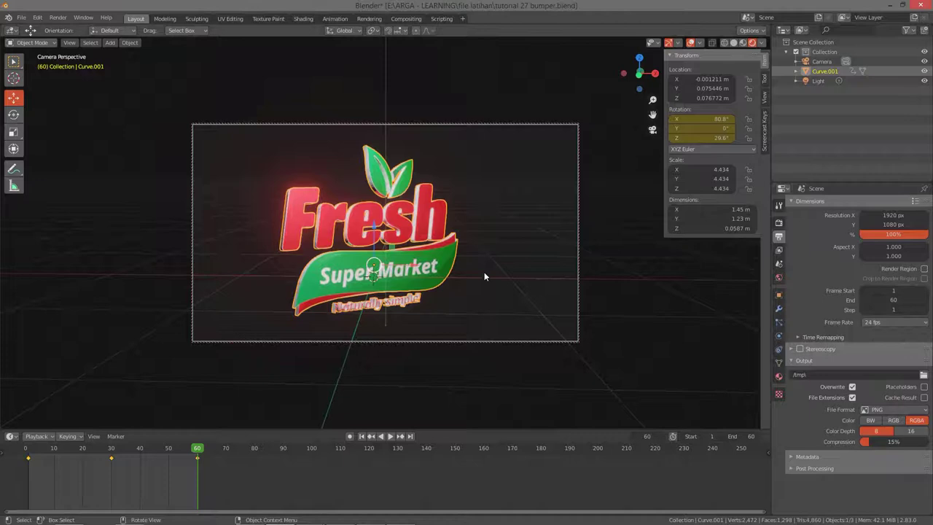
pyautogui.click(202, 445)
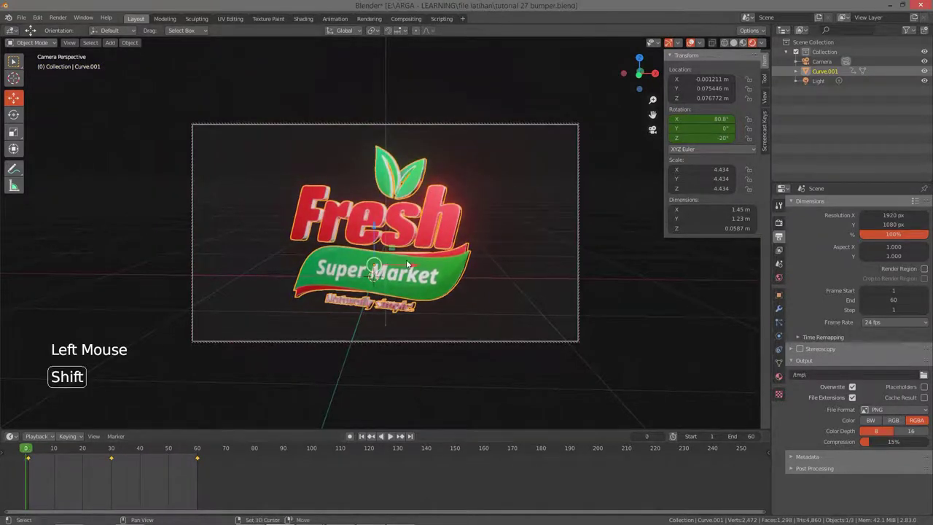
pyautogui.middleClick(424, 257)
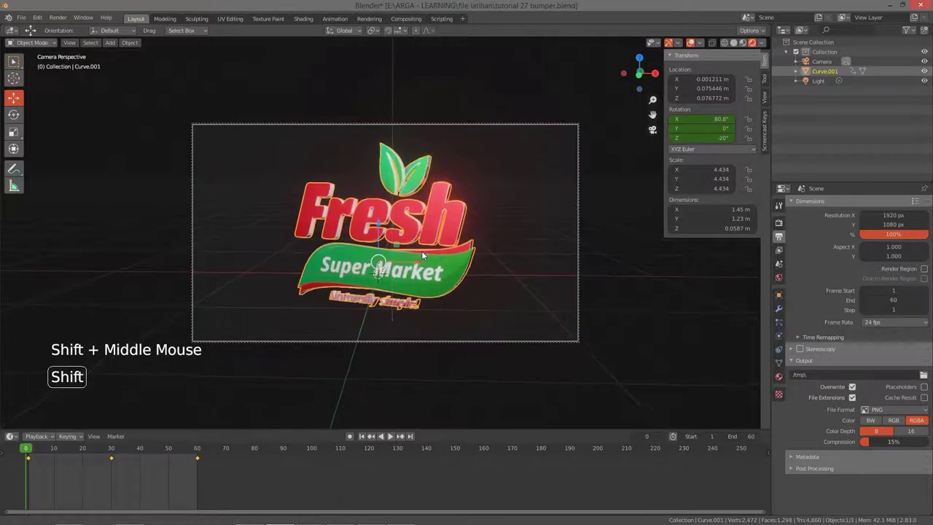
pyautogui.click(36, 454)
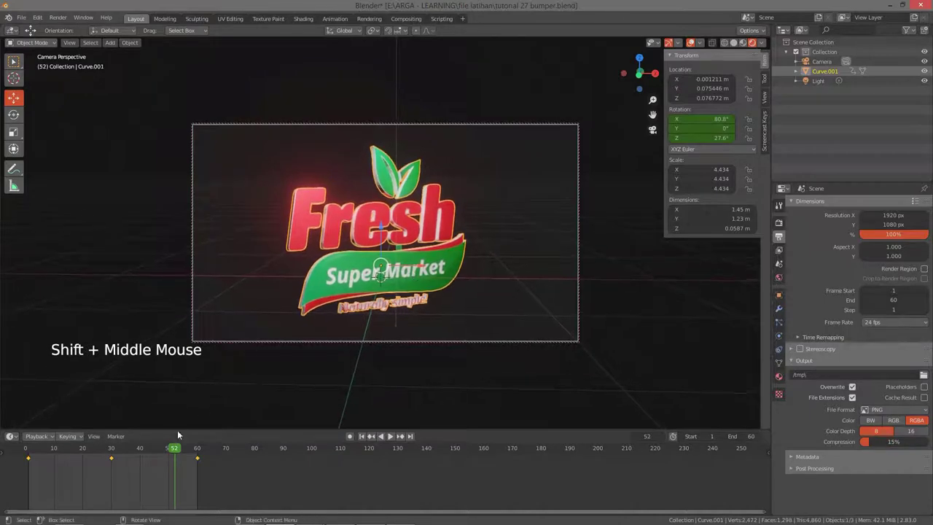
pyautogui.click(164, 458)
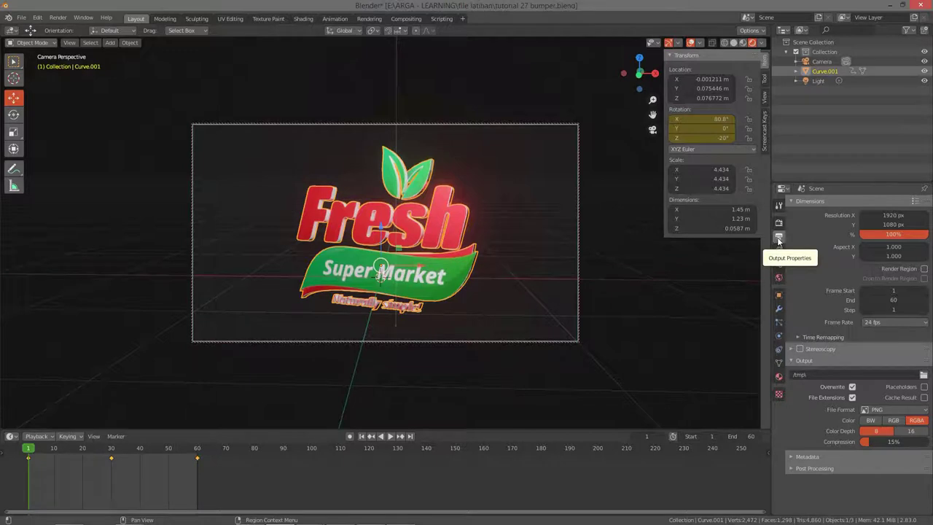
# Set the output to FFmpeg video in the Desktop 'logo latihan' folder and start Render Animation.
pyautogui.click(921, 413)
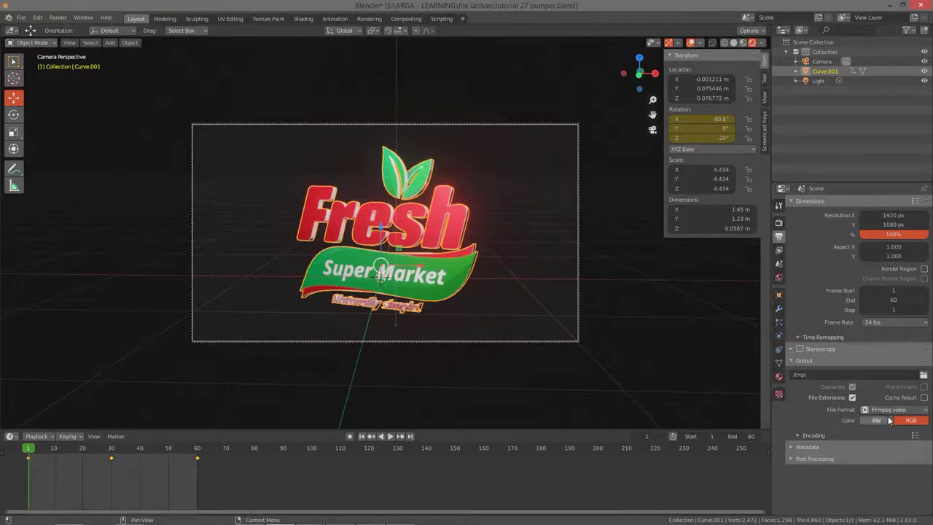
pyautogui.click(930, 379)
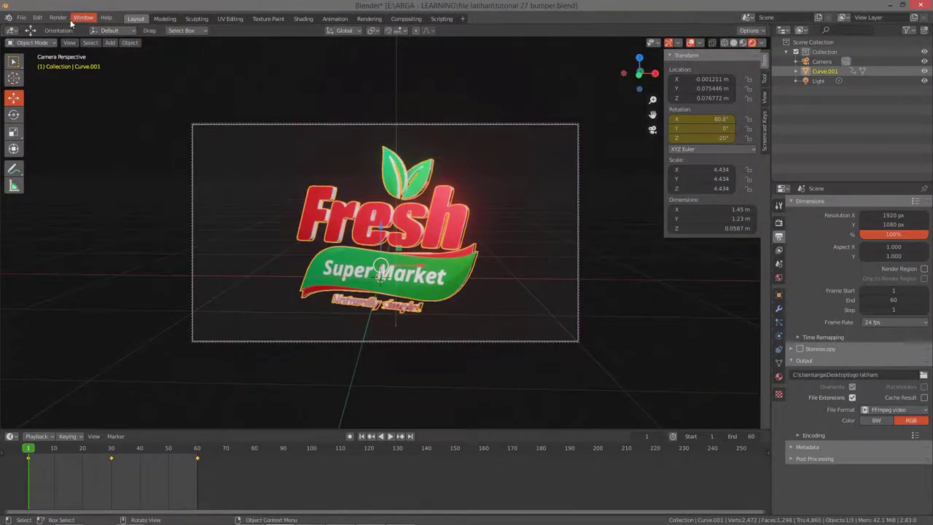
pyautogui.click(58, 23)
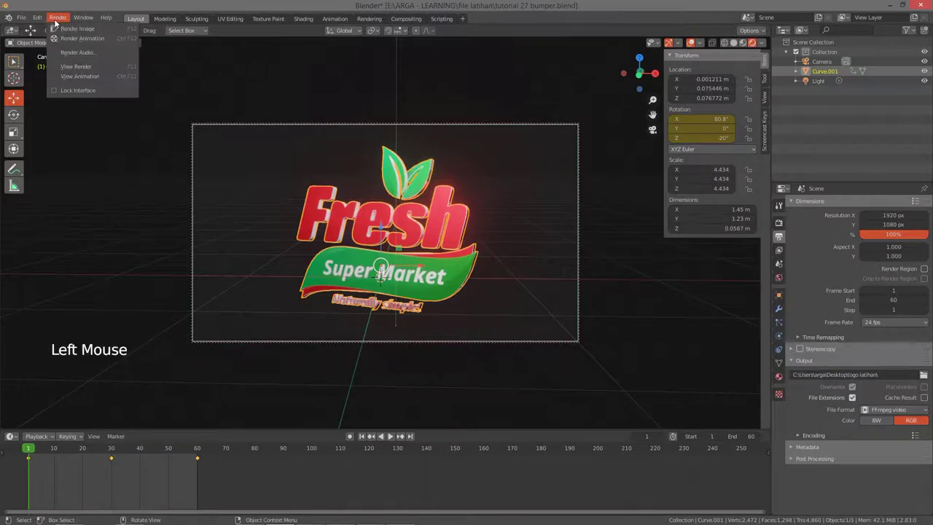